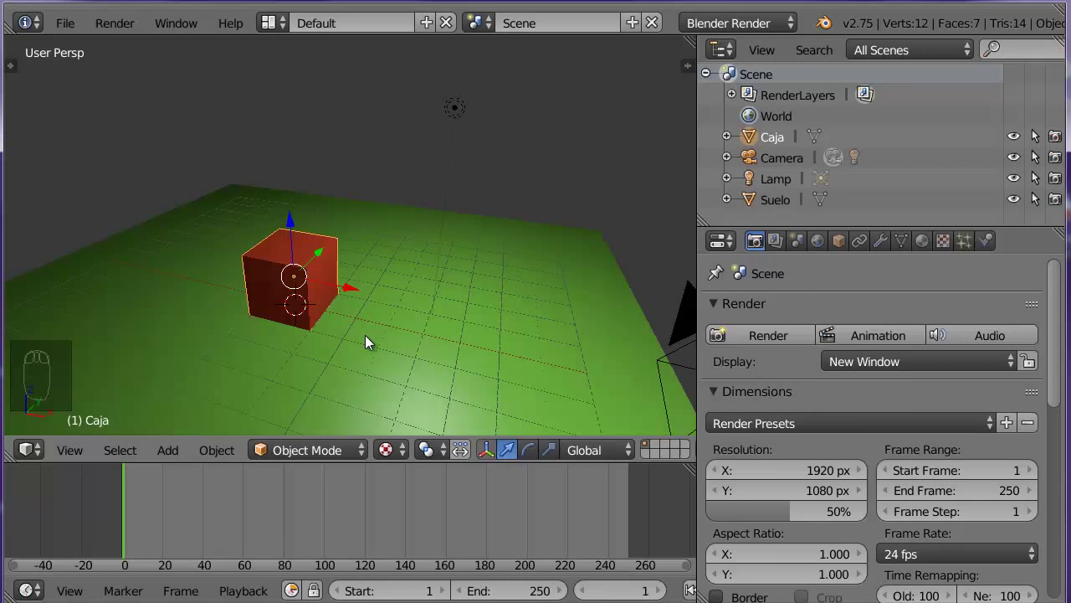
Select the red box (Caja) in the viewport after adjusting the view around it
{"action": "left_click_drag", "start_coordinate": [367, 341], "coordinate": [472, 295]}
{"action": "left_click_drag", "start_coordinate": [481, 340], "coordinate": [313, 246]}
{"action": "left_click", "coordinate": [313, 246]}
{"action": "left_click_drag", "start_coordinate": [358, 248], "coordinate": [378, 286]}
{"action": "left_click", "coordinate": [323, 220]}
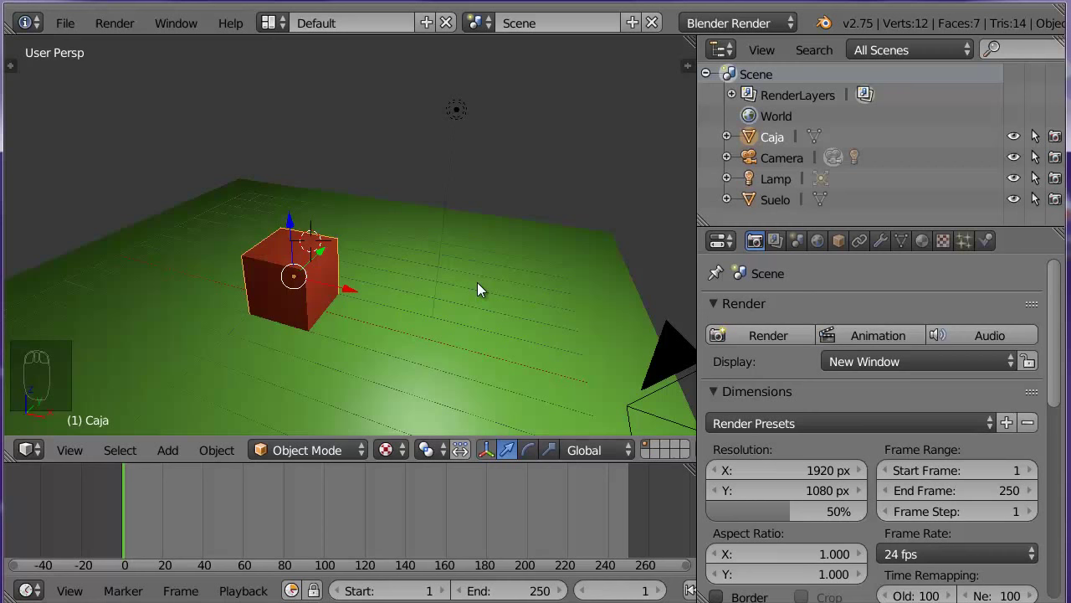
Check the viewport's view settings, then snap the 3D cursor to the box with Shift+S
{"action": "key", "text": "n"}
{"action": "left_click_drag", "start_coordinate": [683, 103], "coordinate": [683, 228]}
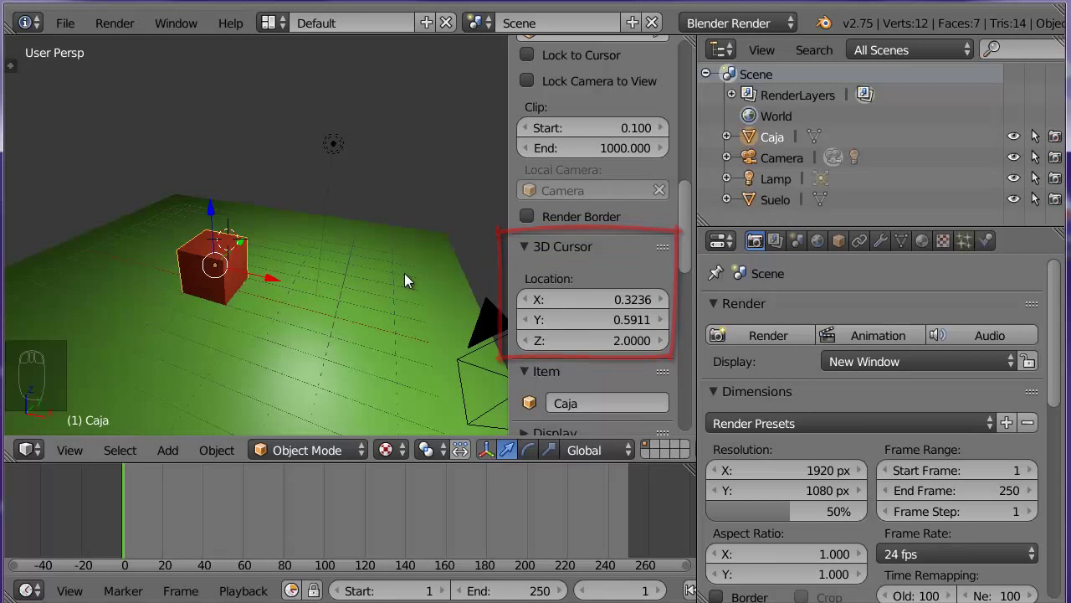
{"action": "key", "text": "n"}
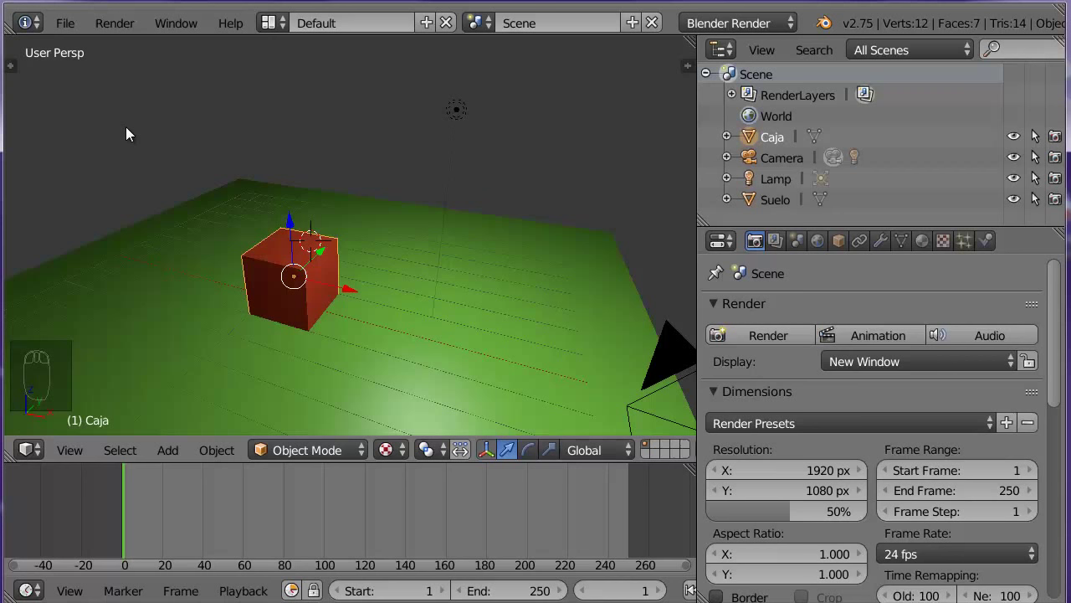
{"action": "key", "text": "shift+s"}
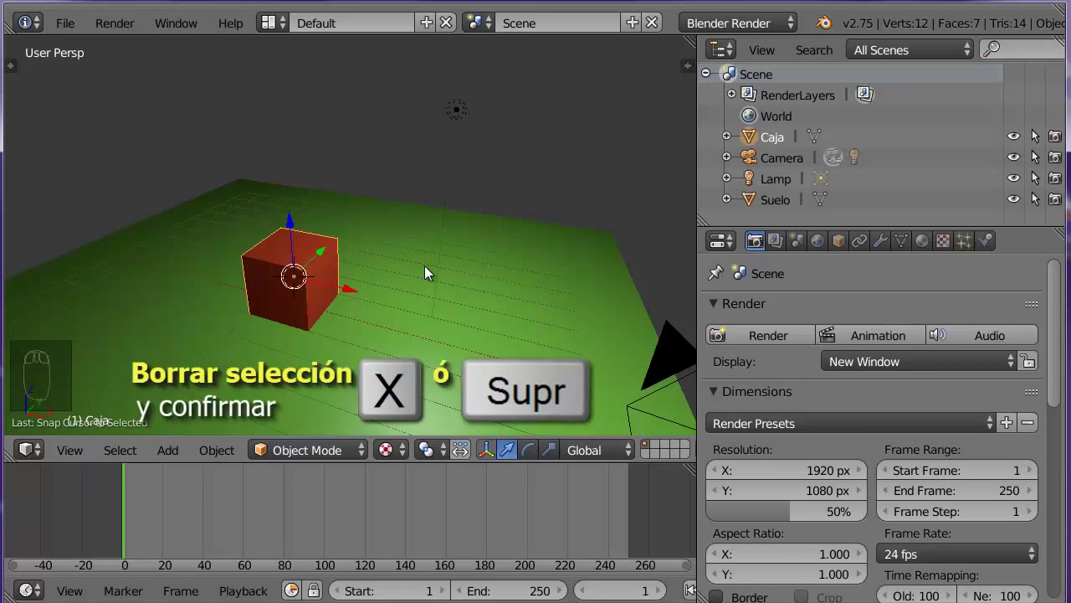
{"action": "key", "text": "x"}
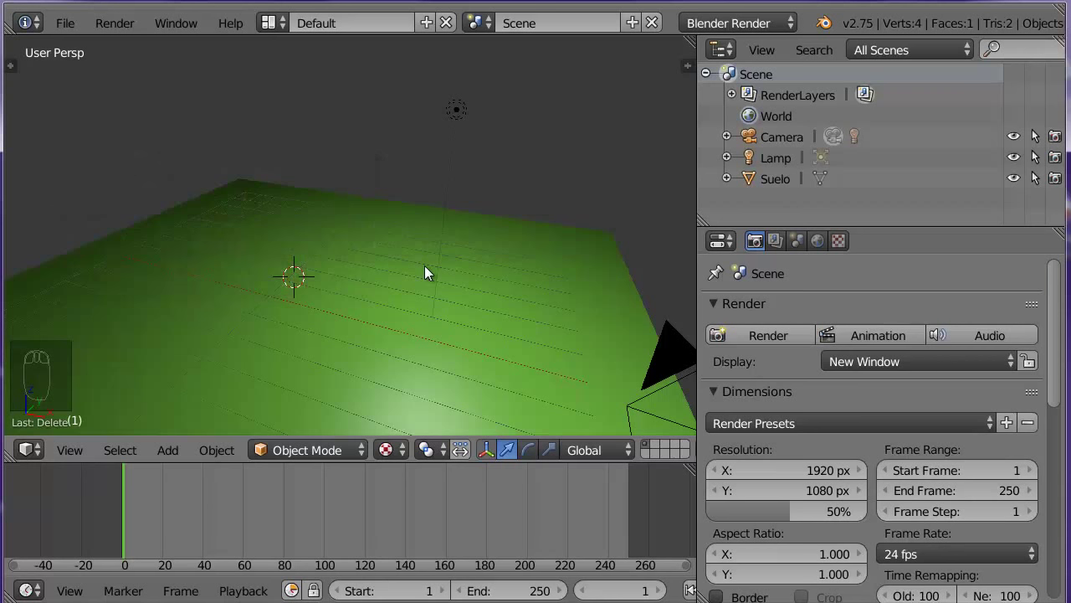
{"action": "left_click", "coordinate": [170, 457]}
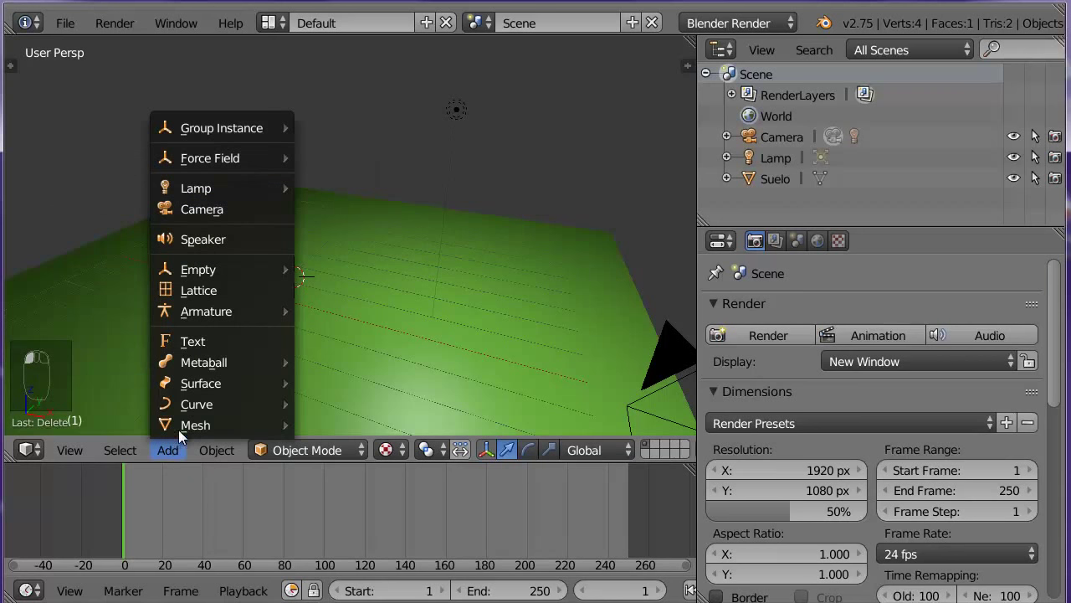
{"action": "left_click", "coordinate": [204, 393]}
{"action": "left_click", "coordinate": [212, 364]}
{"action": "left_click", "coordinate": [233, 279]}
{"action": "left_click", "coordinate": [223, 315]}
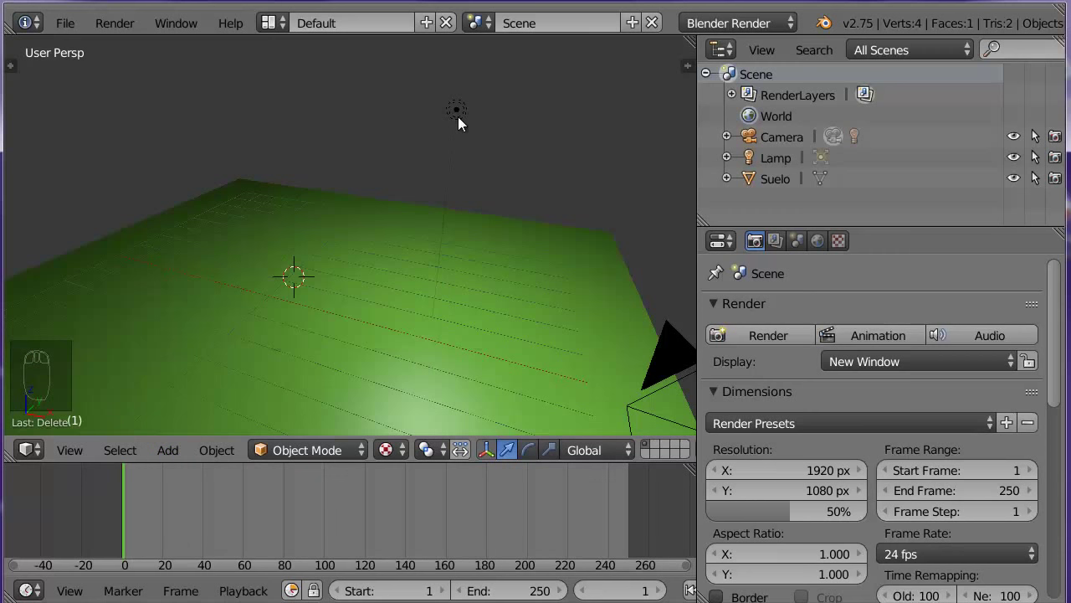
Add a Cylinder from the Create tools at the centre of the green floor
{"action": "key", "text": "t"}
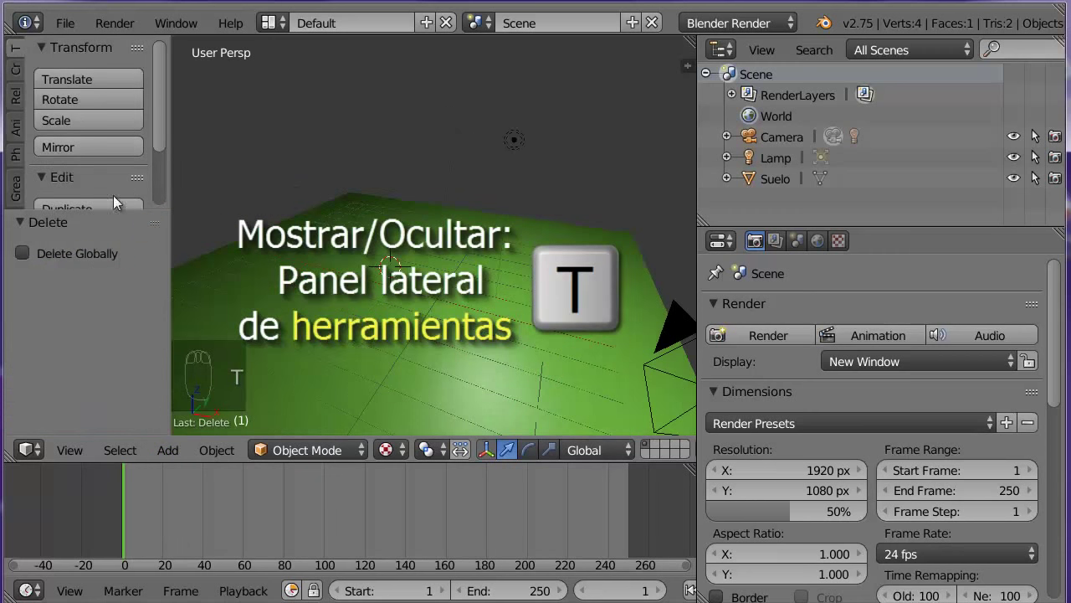
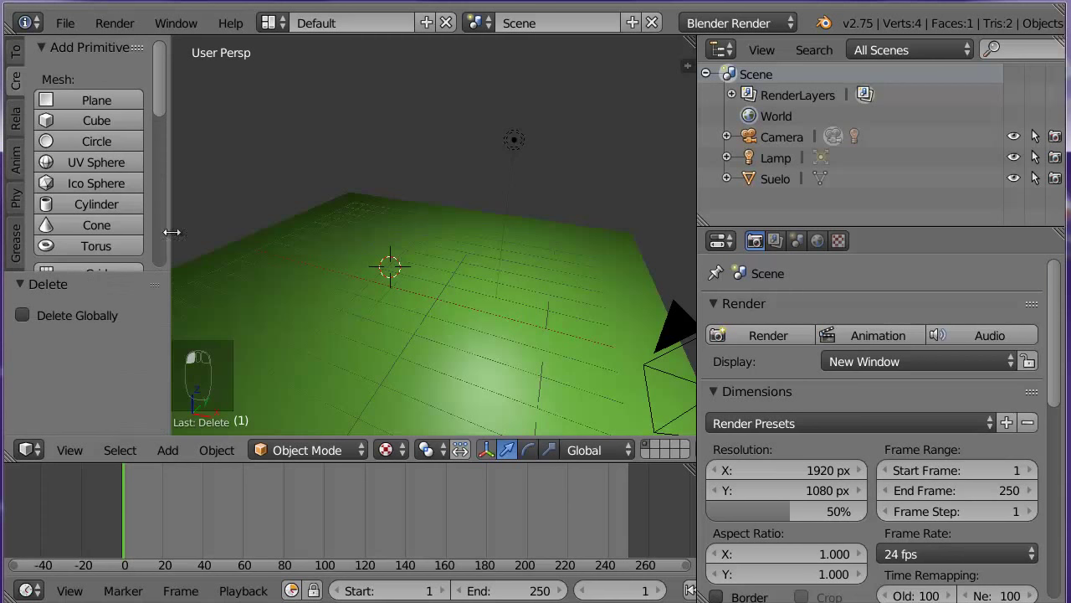
{"action": "left_click_drag", "start_coordinate": [122, 208], "coordinate": [110, 284]}
{"action": "type", "text": "(1) Cylinder"}
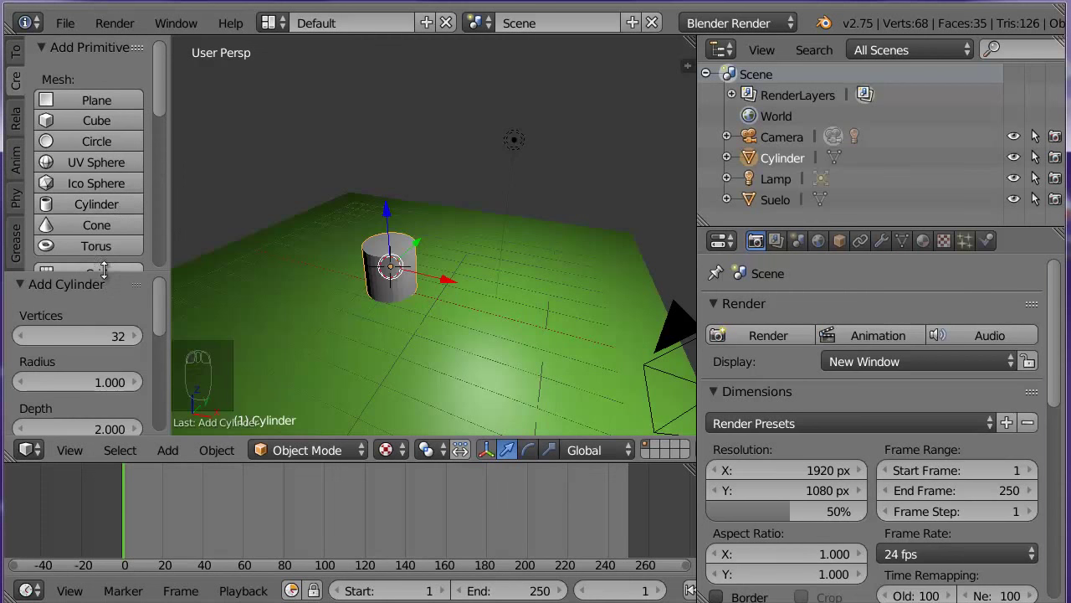
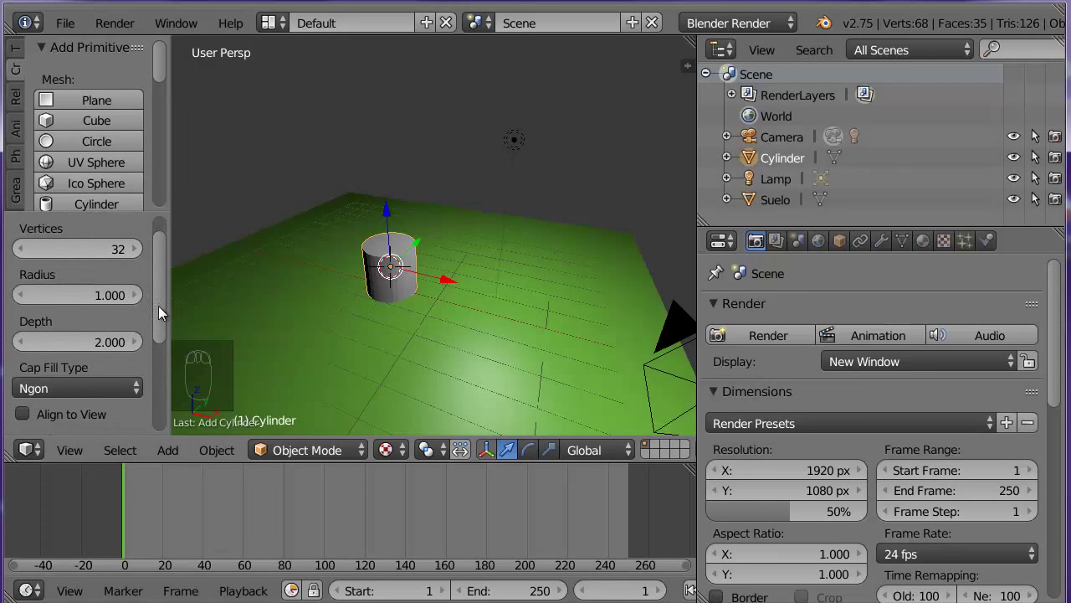
Show the scene in wireframe, zoom in and lower the cylinder's vertex count for a low-poly trunk
{"action": "left_click", "coordinate": [163, 302]}
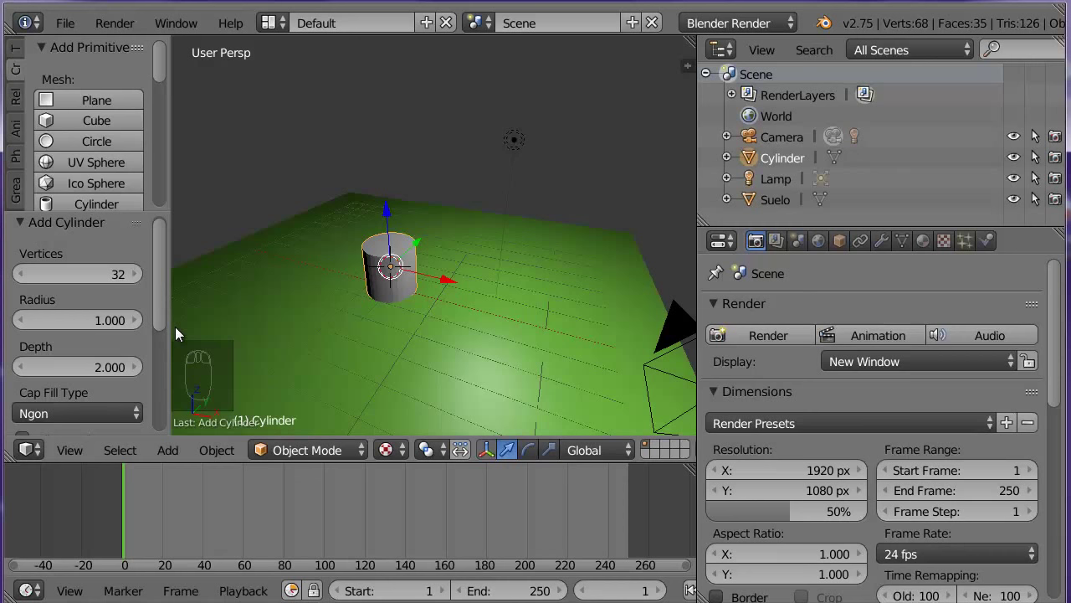
{"action": "left_click", "coordinate": [392, 457]}
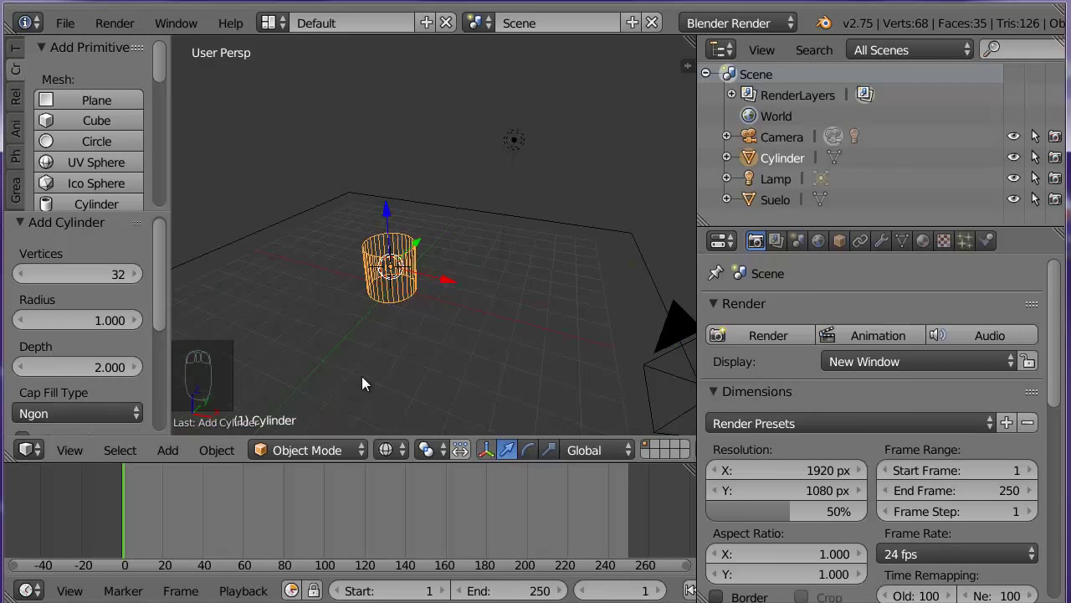
{"action": "left_click_drag", "start_coordinate": [331, 379], "coordinate": [98, 277]}
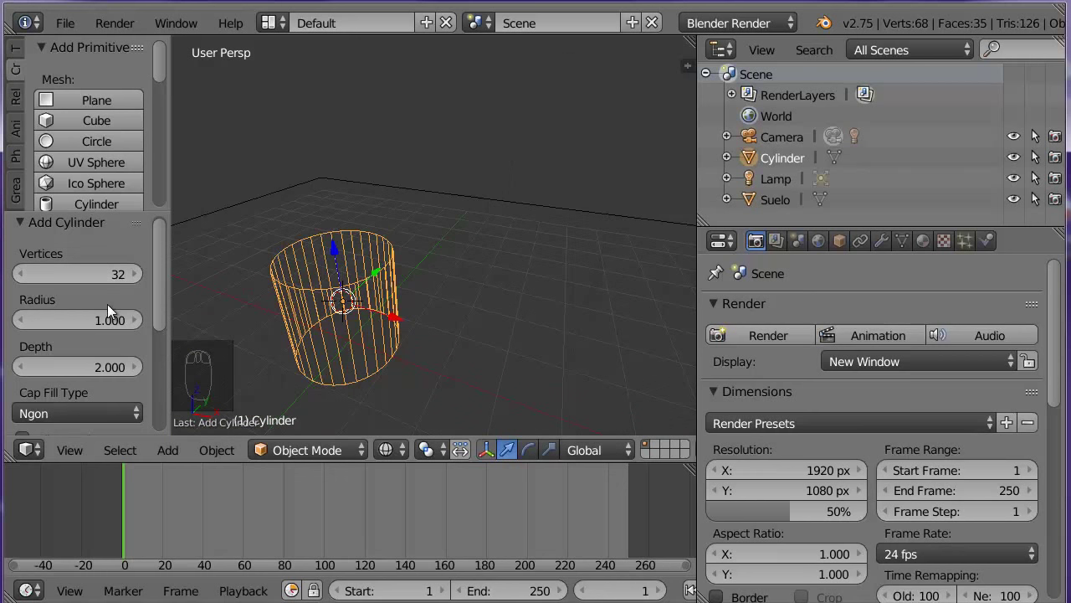
{"action": "left_click", "coordinate": [77, 270]}
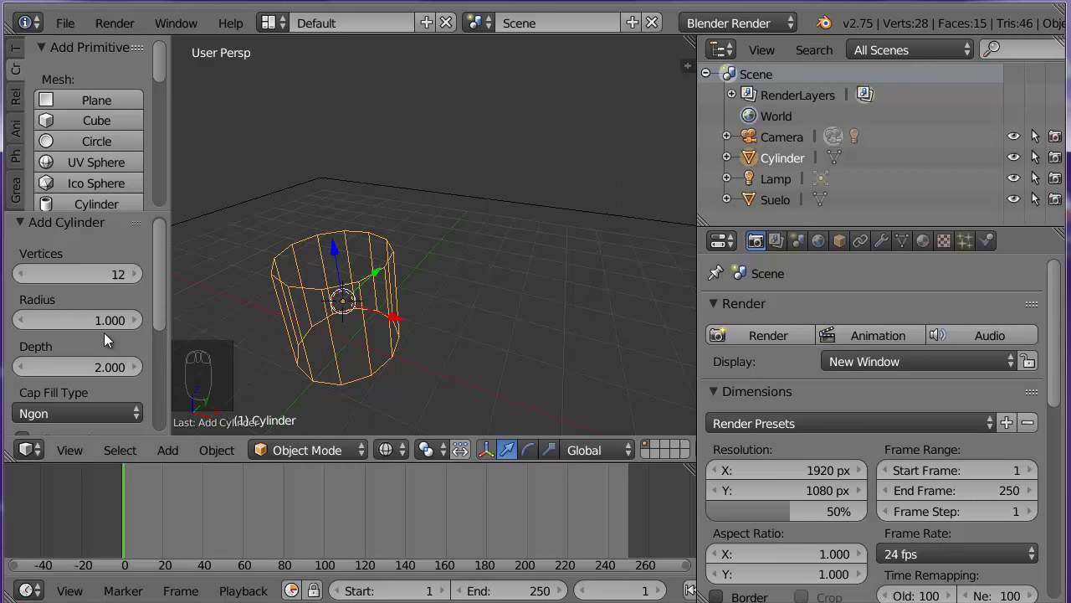
{"action": "left_click", "coordinate": [91, 320]}
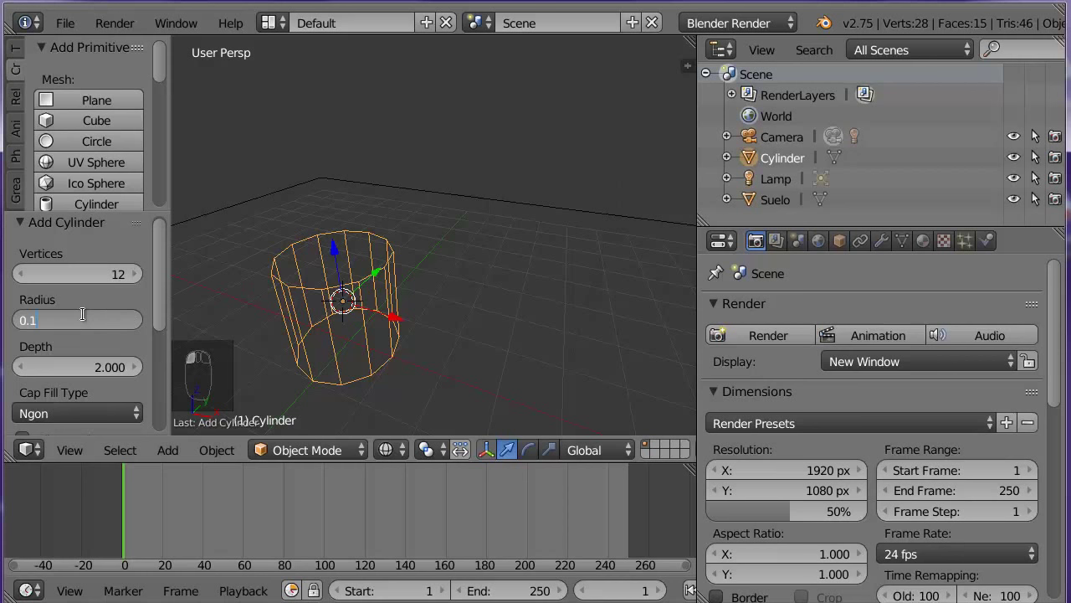
{"action": "left_click_drag", "start_coordinate": [169, 281], "coordinate": [112, 379]}
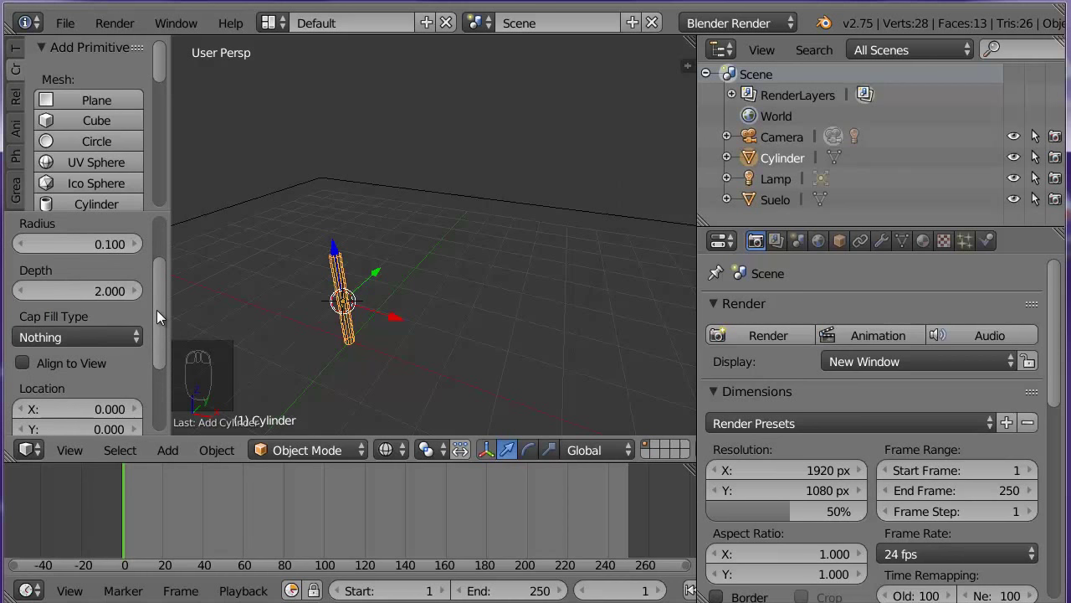
Set the cylinder's radius to 0.100 and bring back its operator settings with F6
{"action": "left_click", "coordinate": [164, 315]}
{"action": "left_click_drag", "start_coordinate": [32, 349], "coordinate": [166, 327]}
{"action": "left_click", "coordinate": [167, 326]}
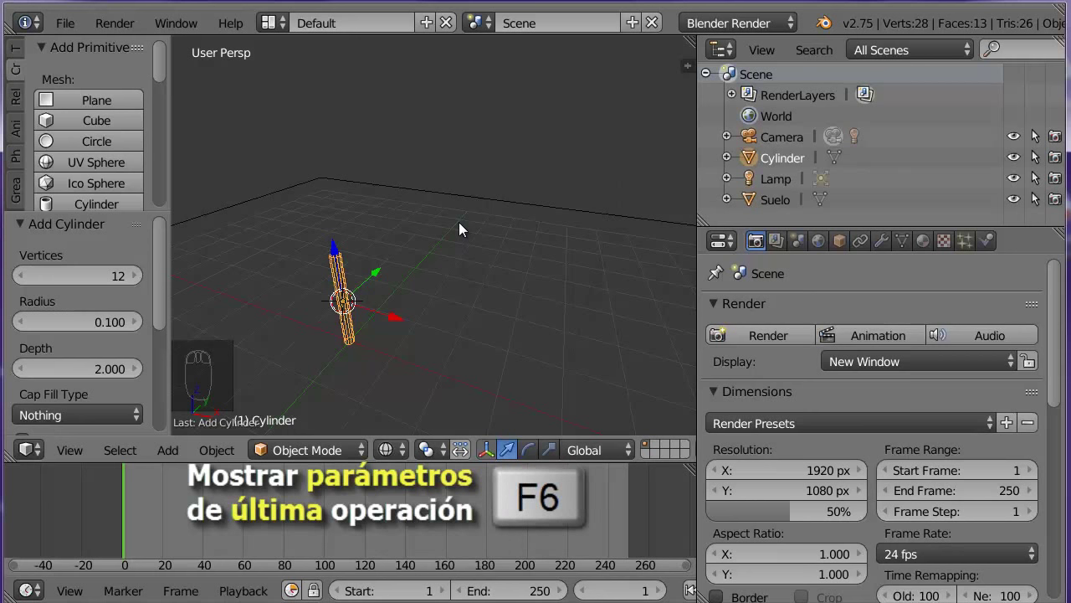
{"action": "key", "text": "F6"}
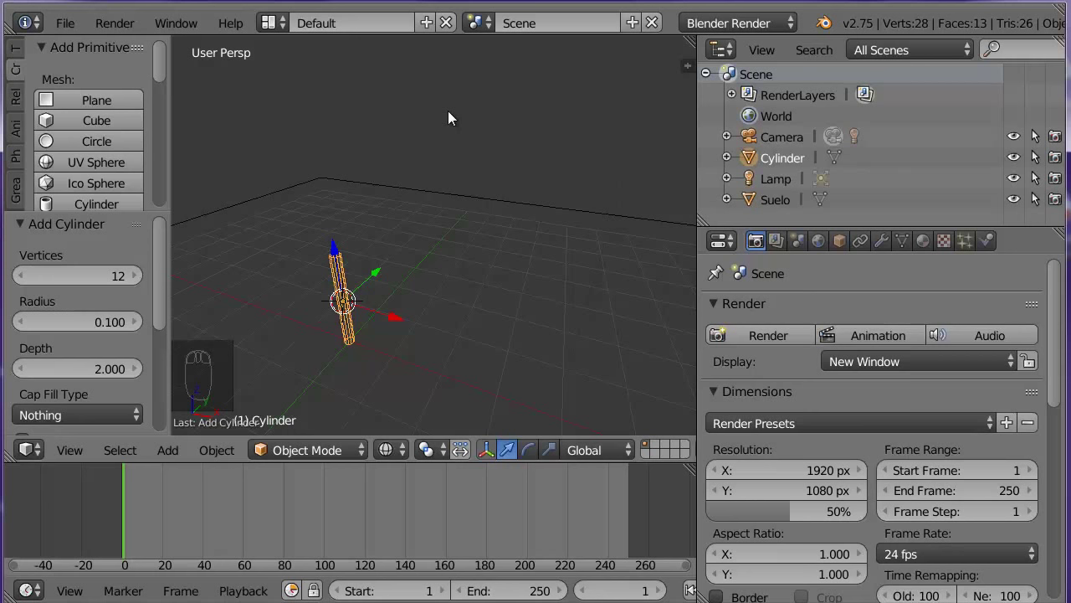
{"action": "key", "text": "shift+a"}
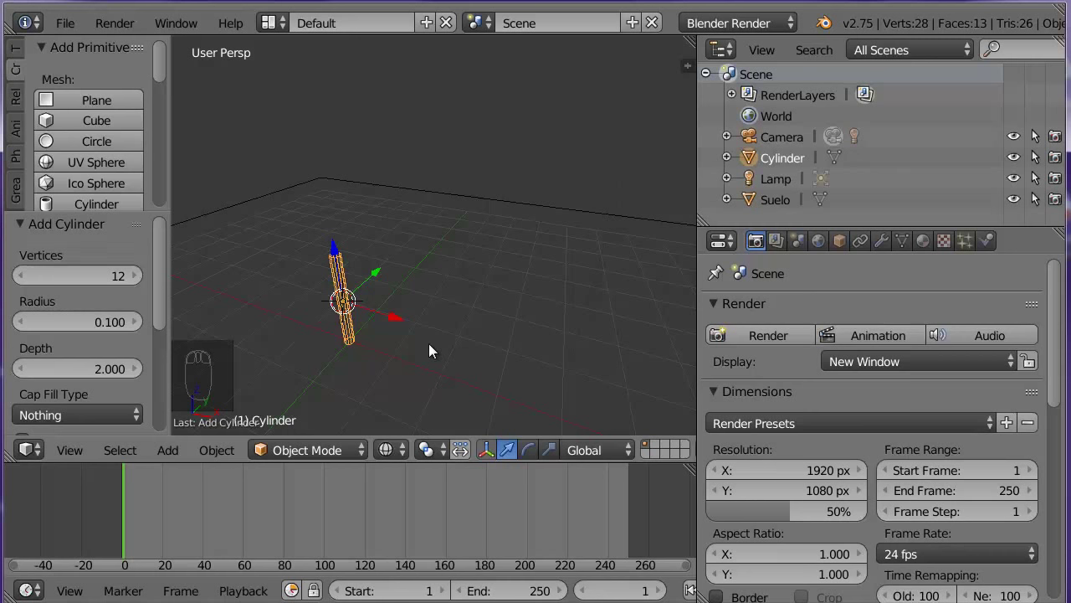
Move the cylinder upward above the floor, confirm, then undo the move
{"action": "left_click_drag", "start_coordinate": [433, 349], "coordinate": [400, 313]}
{"action": "left_click", "coordinate": [399, 312]}
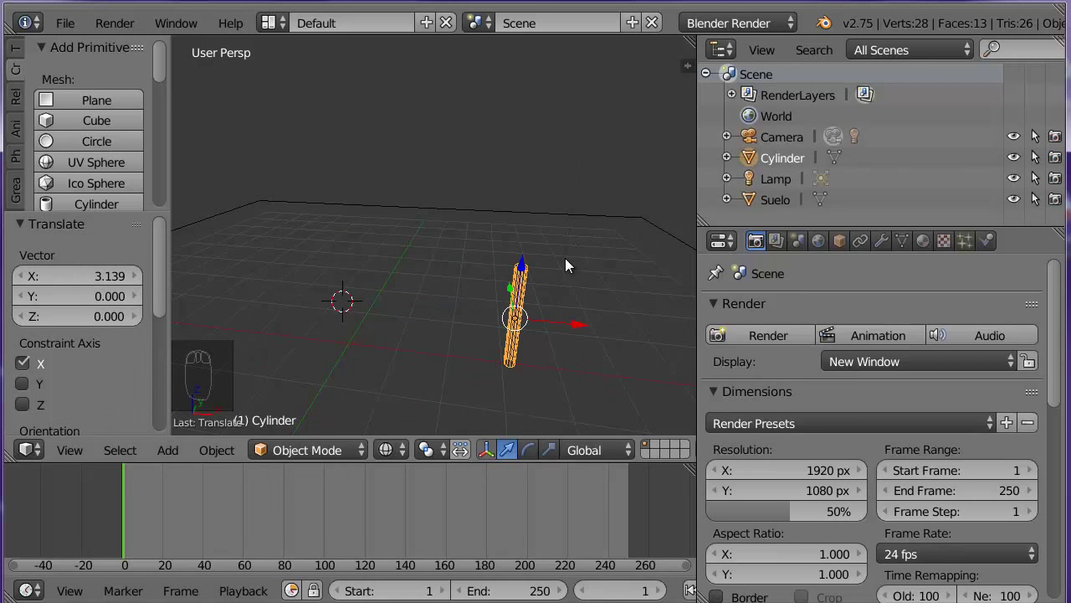
{"action": "key", "text": "ctrl+z"}
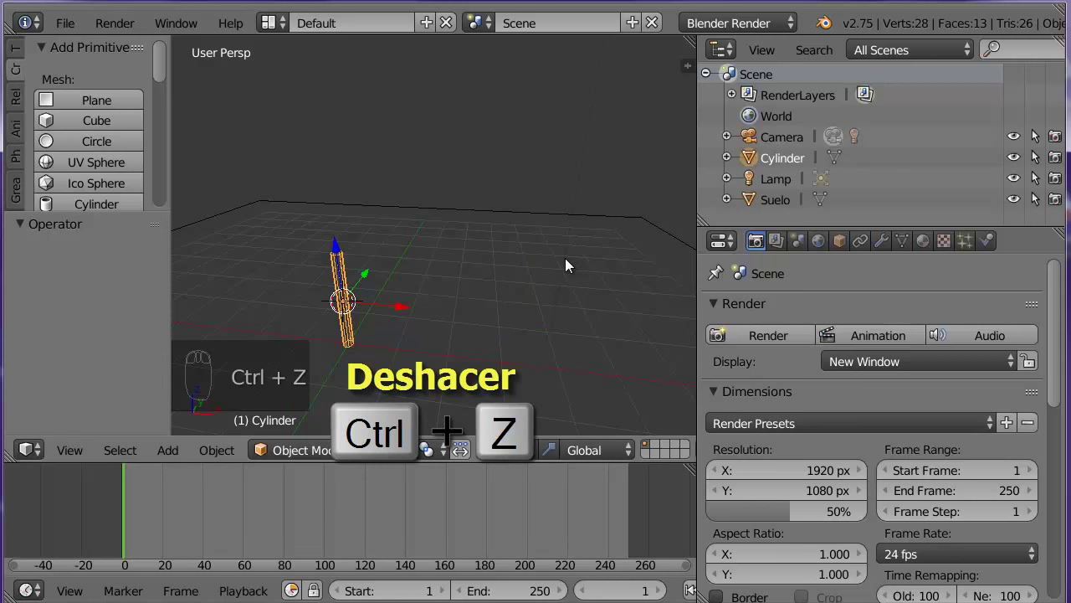
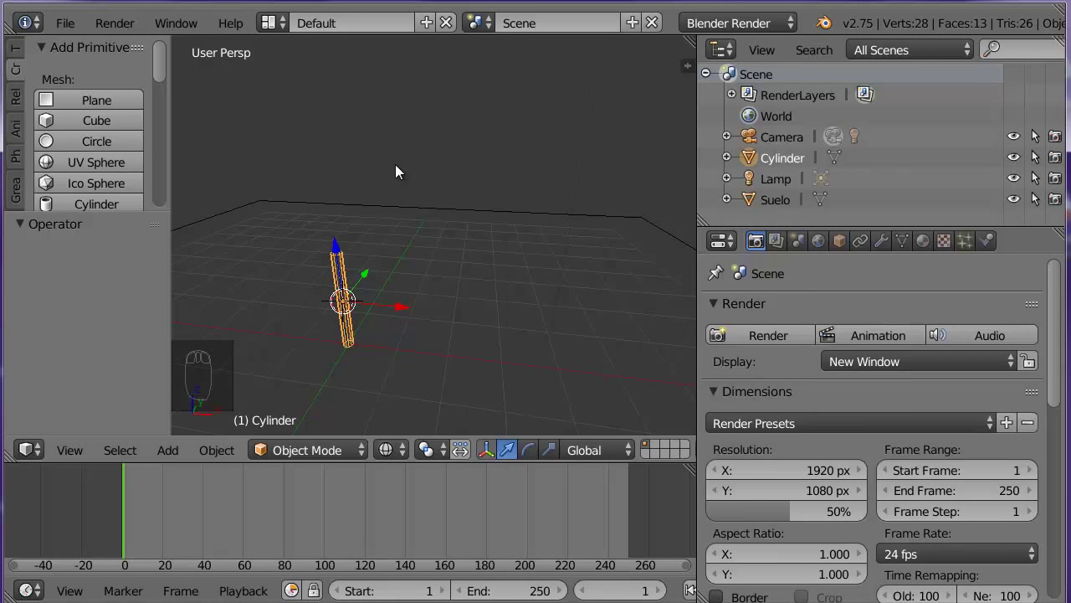
Return to solid shading and orbit and zoom in for a close view of the grey cylinder on the floor
{"action": "left_click", "coordinate": [389, 452]}
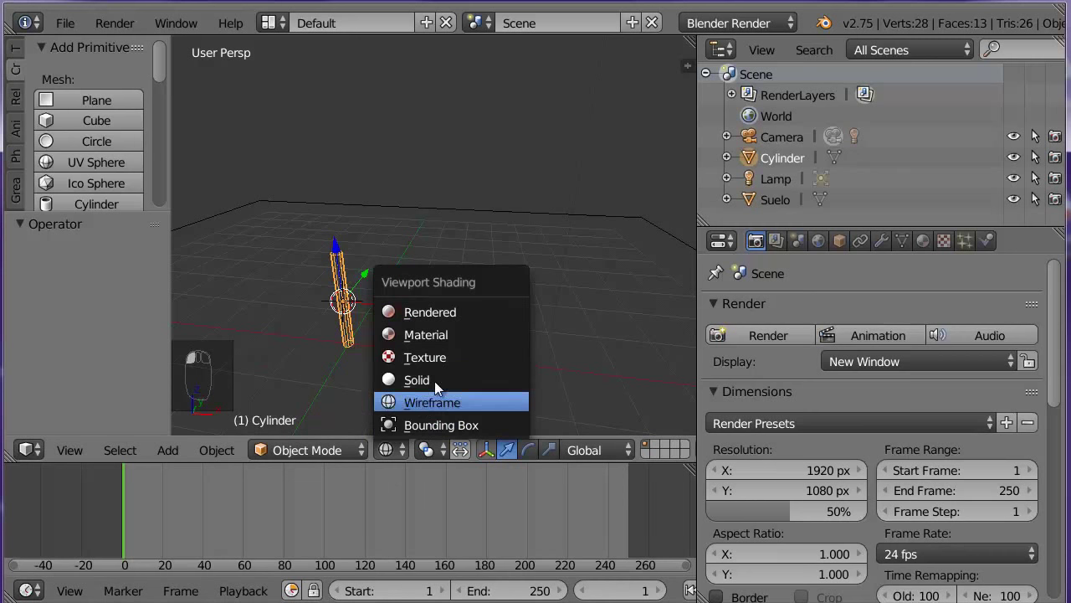
{"action": "middle_click", "coordinate": [407, 355]}
{"action": "scroll", "scroll_direction": "up", "scroll_amount": 3}
{"action": "middle_click", "coordinate": [404, 350]}
{"action": "scroll", "scroll_direction": "up", "scroll_amount": 3}
{"action": "left_click_drag", "start_coordinate": [418, 335], "coordinate": [495, 314]}
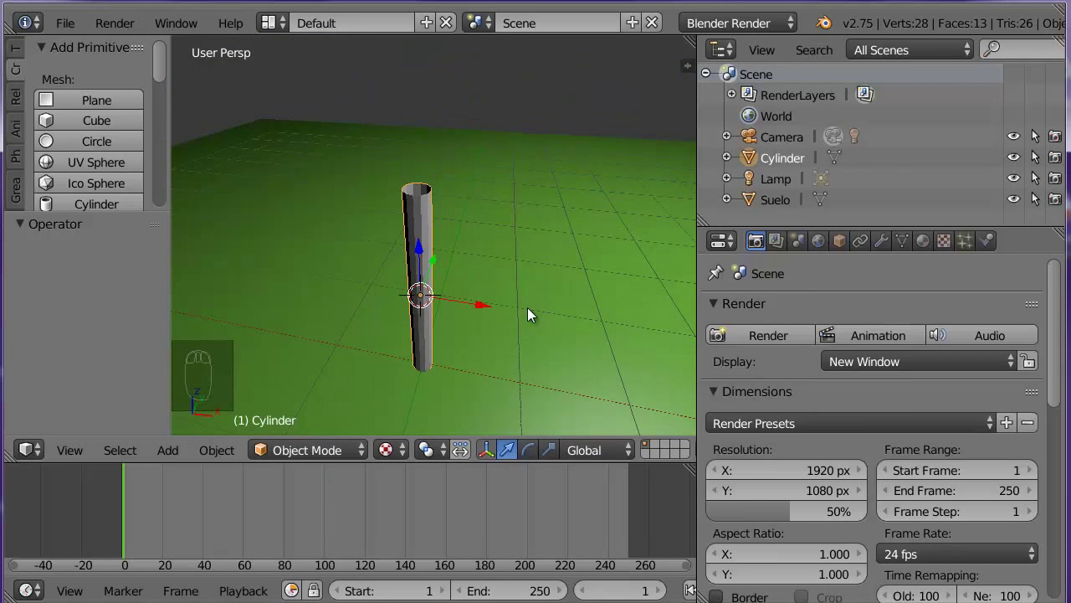
{"action": "left_click_drag", "start_coordinate": [25, 47], "coordinate": [166, 54]}
Apply Smooth shading to the cylinder from the Tools shelf
{"action": "left_click", "coordinate": [166, 55]}
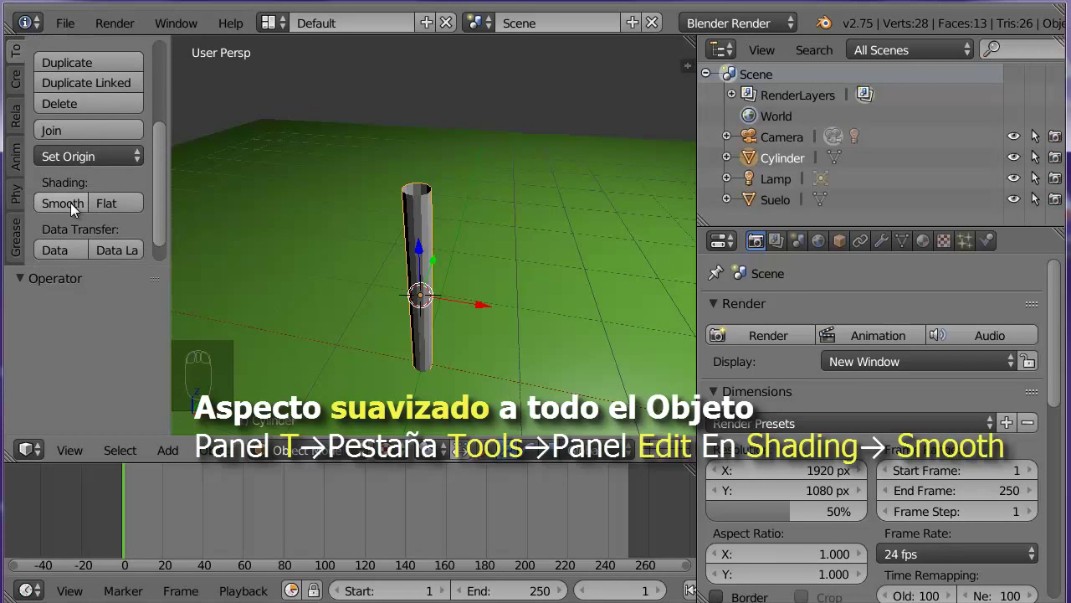
{"action": "left_click", "coordinate": [78, 208]}
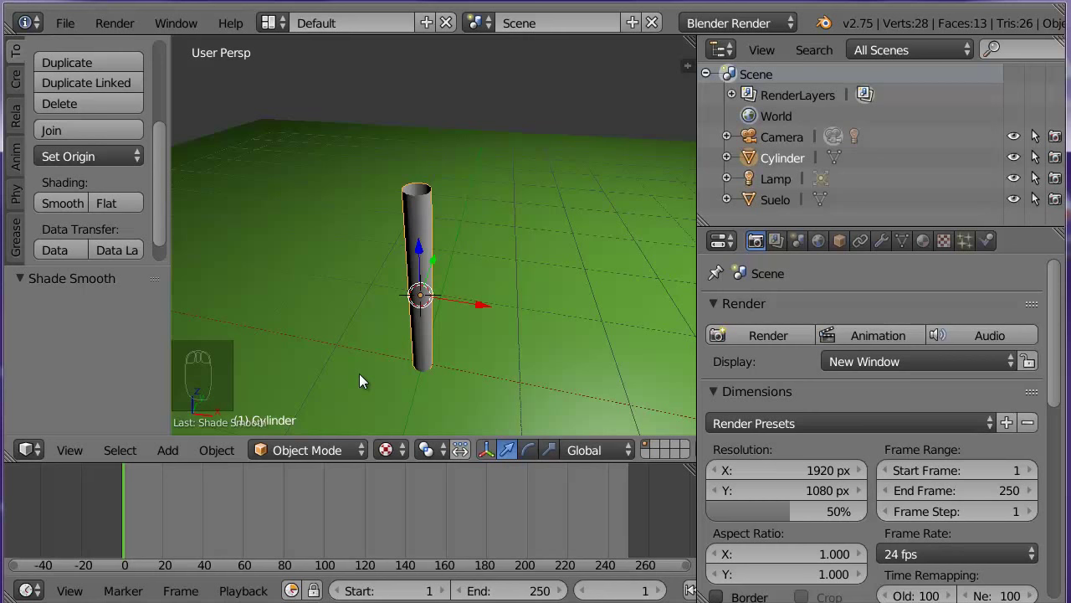
Create material madera for the trunk with an orange-brown diffuse colour, then view the scene from the front
{"action": "left_click_drag", "start_coordinate": [846, 243], "coordinate": [788, 314]}
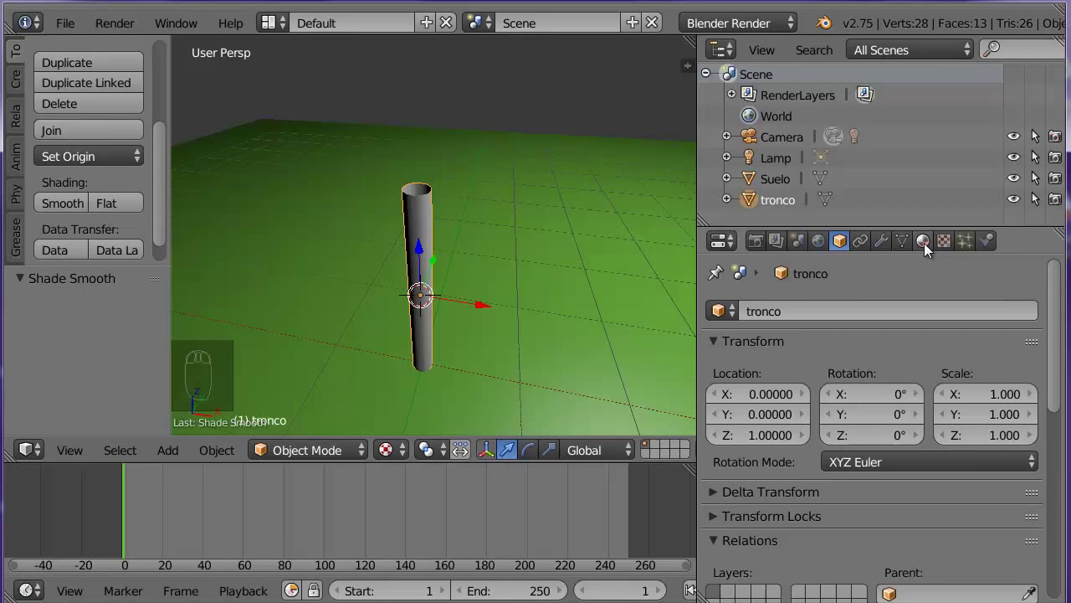
{"action": "left_click", "coordinate": [930, 246]}
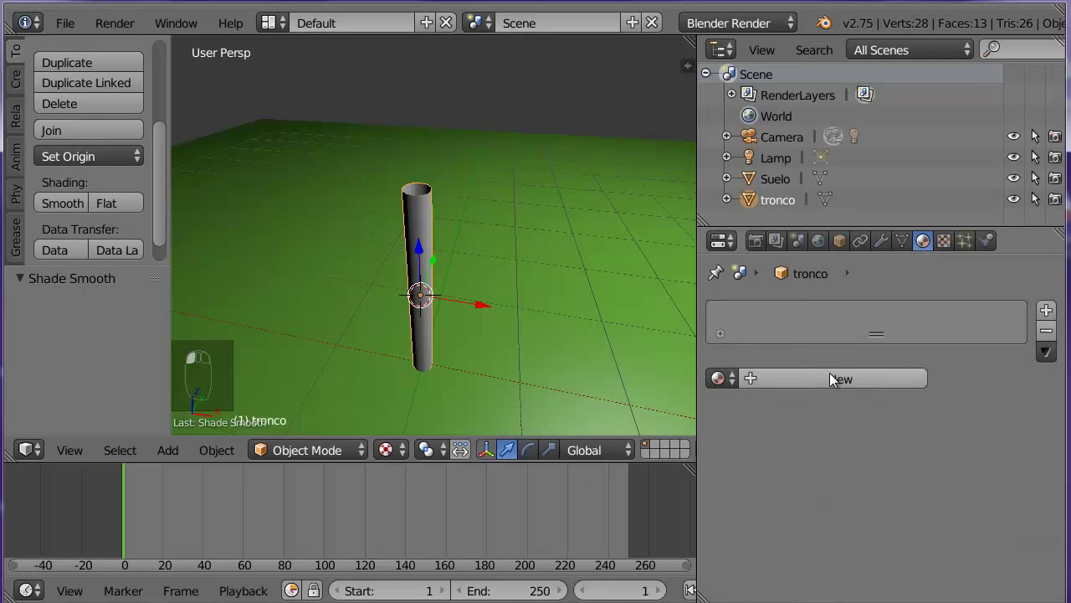
{"action": "left_click_drag", "start_coordinate": [821, 381], "coordinate": [815, 366]}
{"action": "key", "text": "BackSpace"}
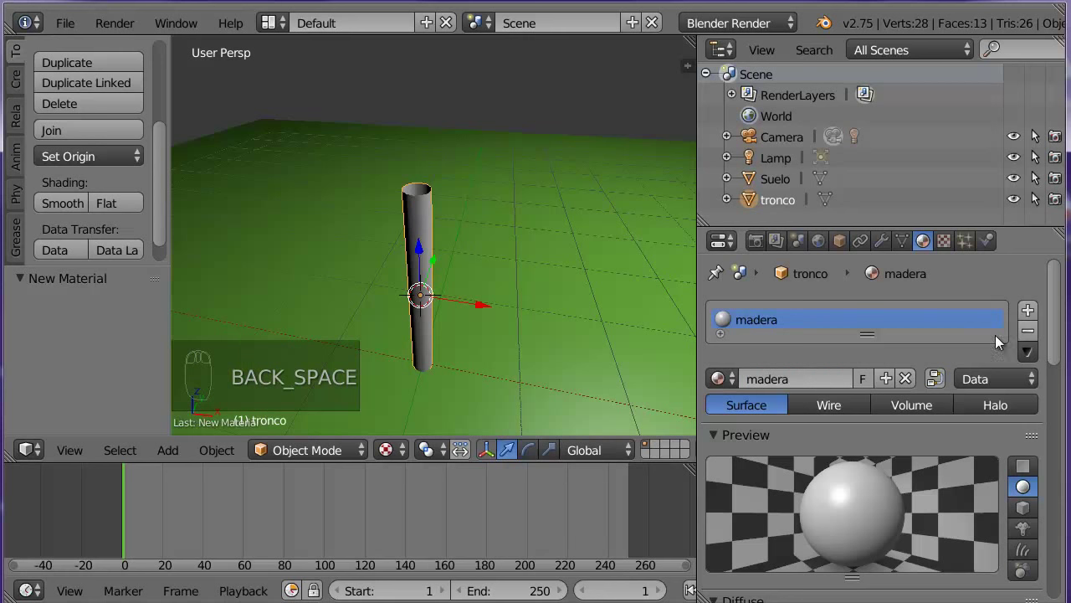
{"action": "left_click_drag", "start_coordinate": [1062, 332], "coordinate": [717, 325]}
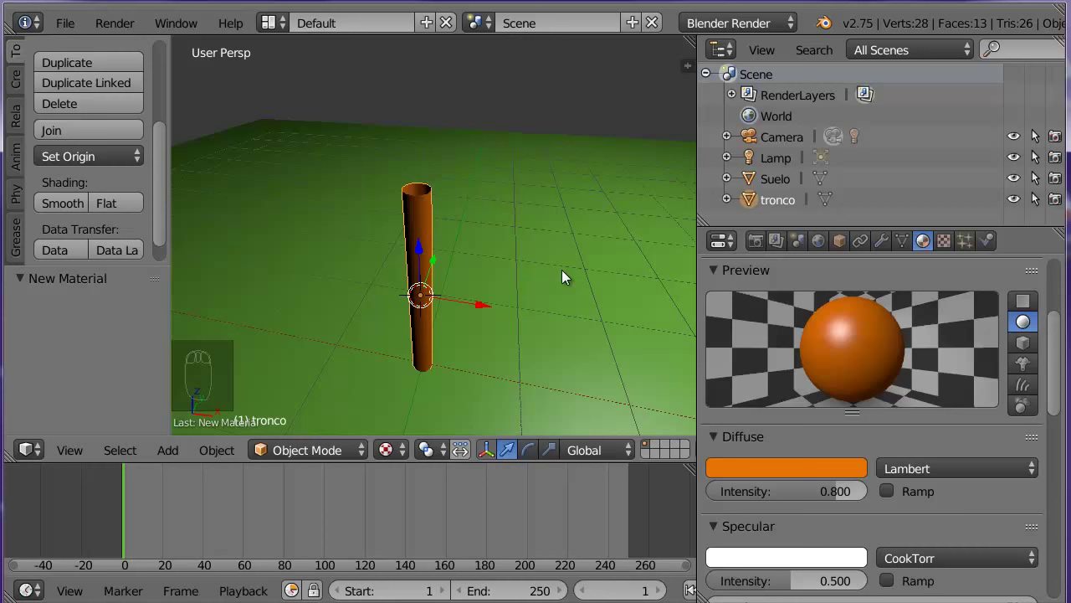
{"action": "key", "text": "KP_1"}
Pan the front view onto the trunk, add a cone and lower it below the trunk's top
{"action": "key", "text": "KP_5"}
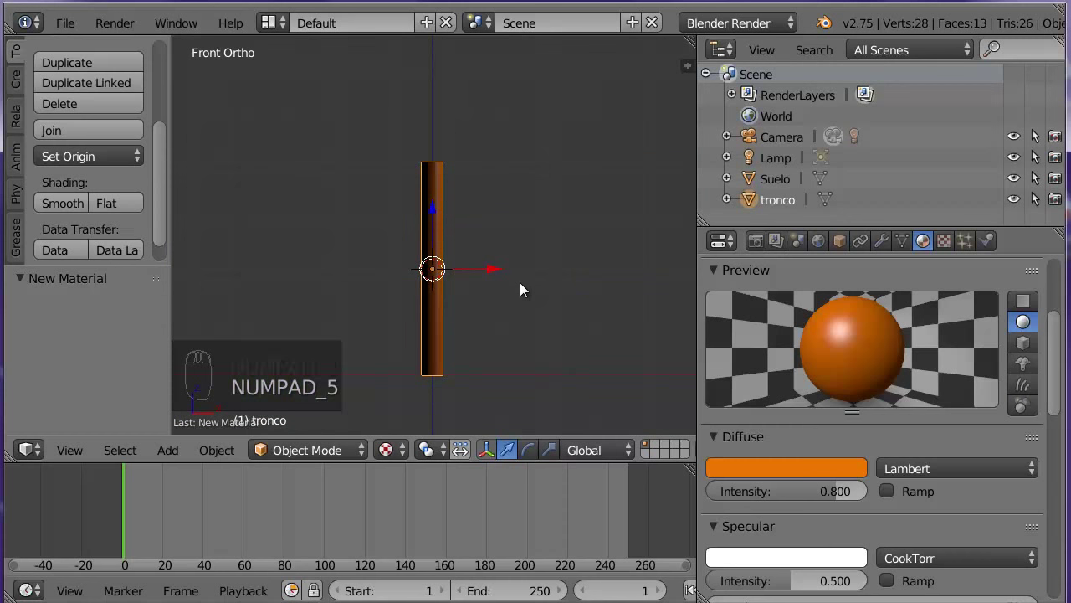
{"action": "left_click_drag", "start_coordinate": [524, 288], "coordinate": [566, 272]}
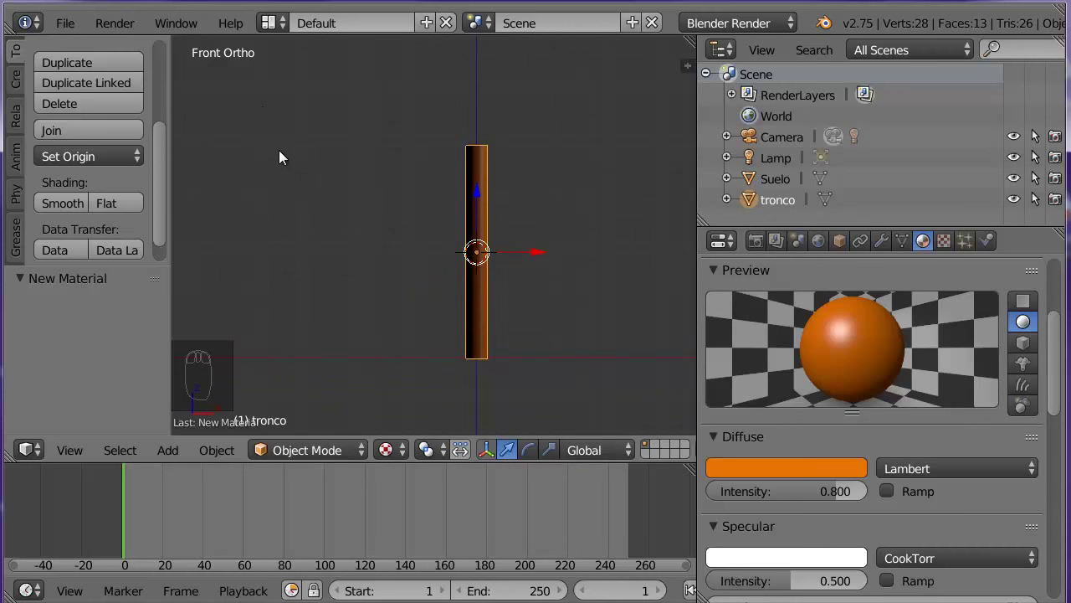
{"action": "key", "text": "shift+a"}
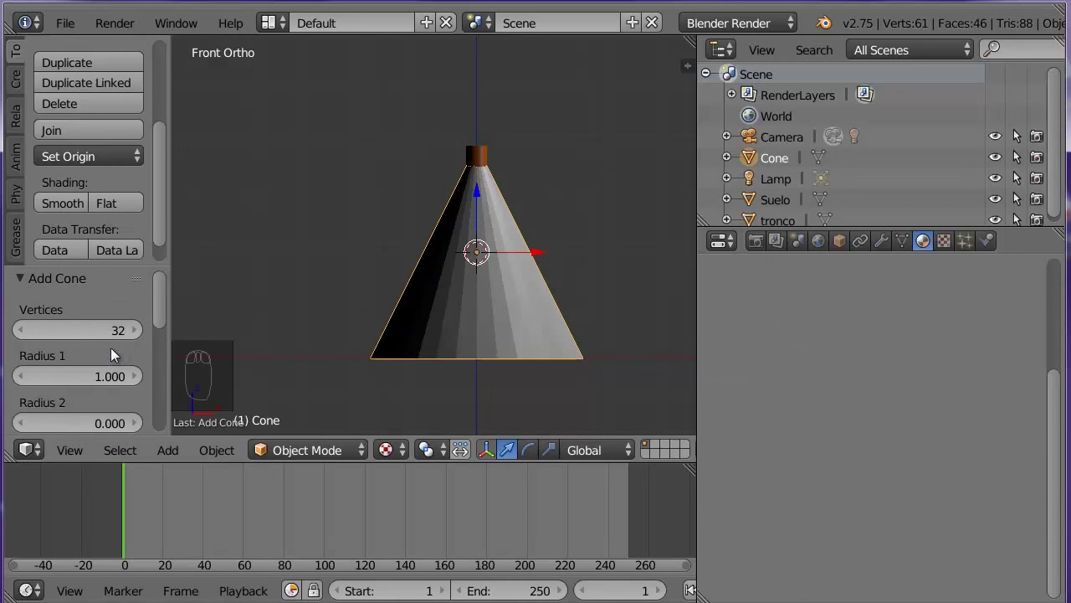
{"action": "left_click_drag", "start_coordinate": [165, 293], "coordinate": [103, 378]}
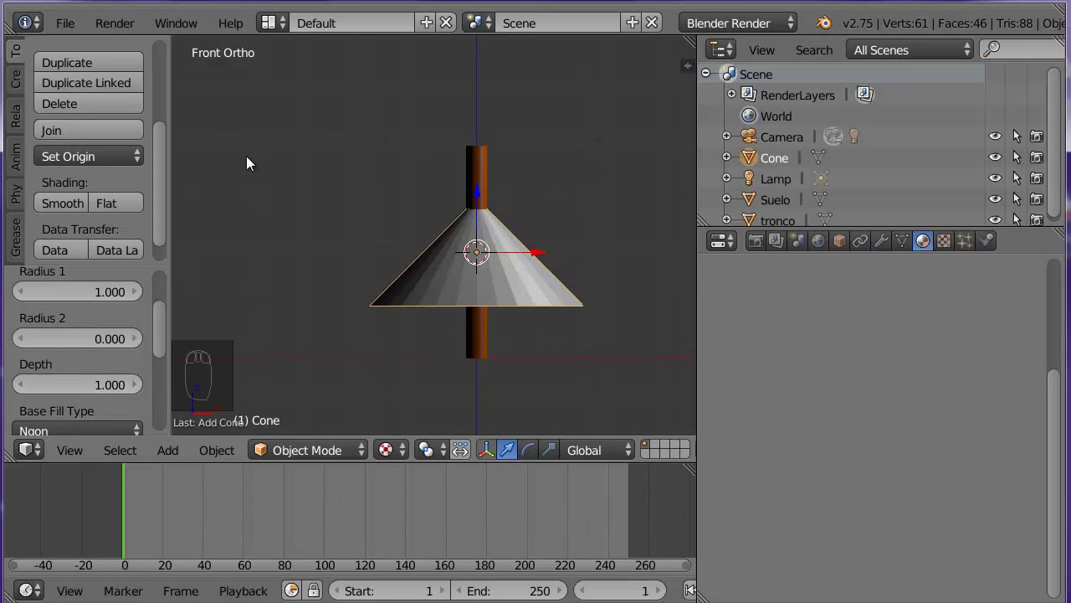
Name the cone hojas, give it a green material hojas and smooth its shading
{"action": "left_click", "coordinate": [839, 247]}
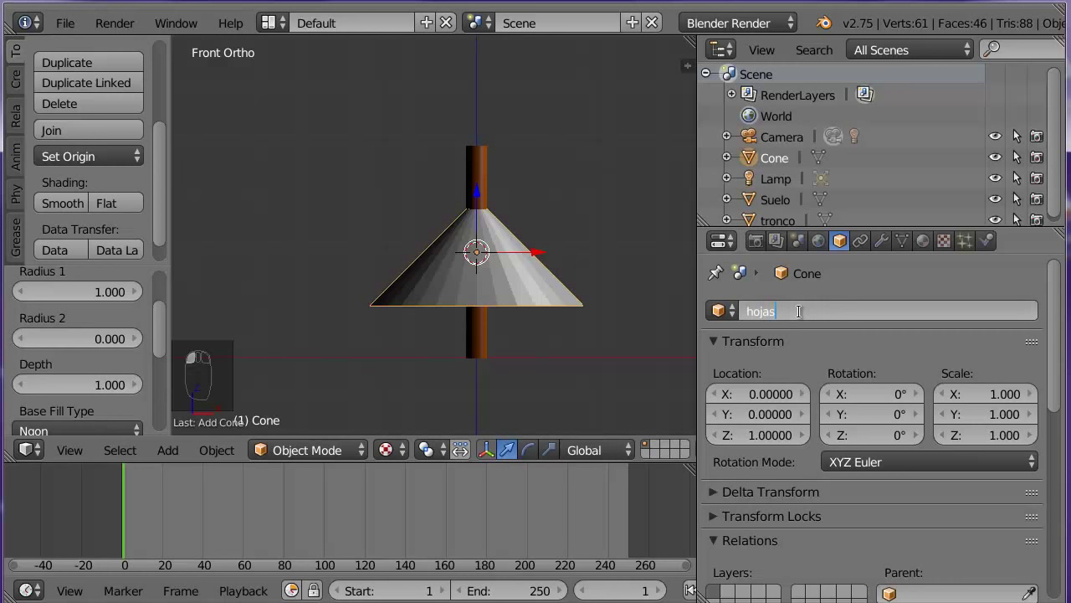
{"action": "left_click_drag", "start_coordinate": [929, 247], "coordinate": [836, 382]}
{"action": "left_click_drag", "start_coordinate": [1061, 319], "coordinate": [854, 272]}
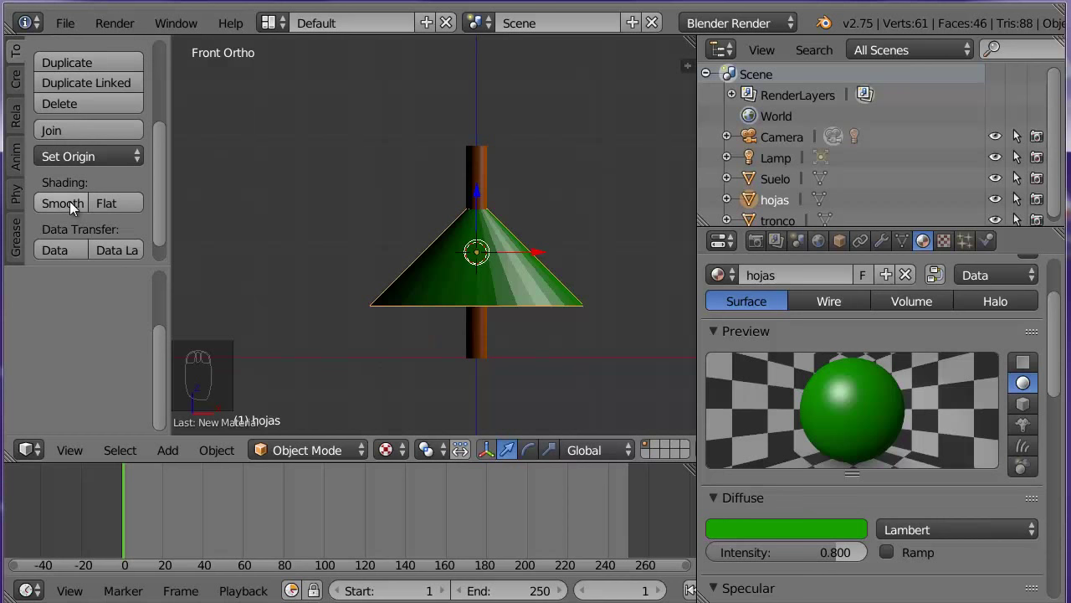
{"action": "left_click", "coordinate": [70, 208]}
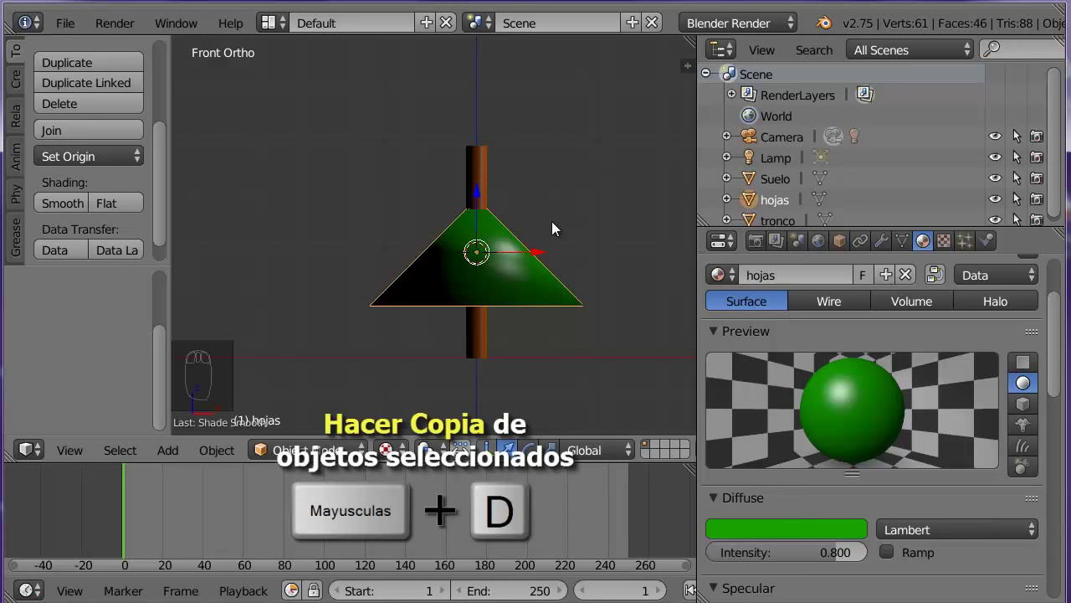
Duplicate the green cone twice with Shift+D, scaling each copy smaller to form the upper tiers
{"action": "key", "text": "shift+d"}
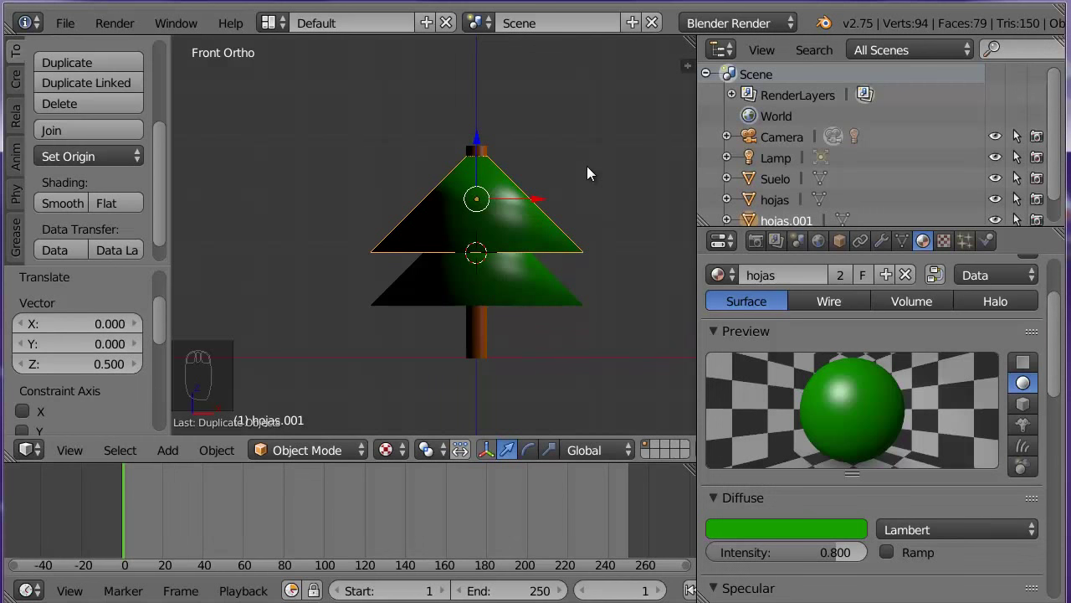
{"action": "key", "text": "s"}
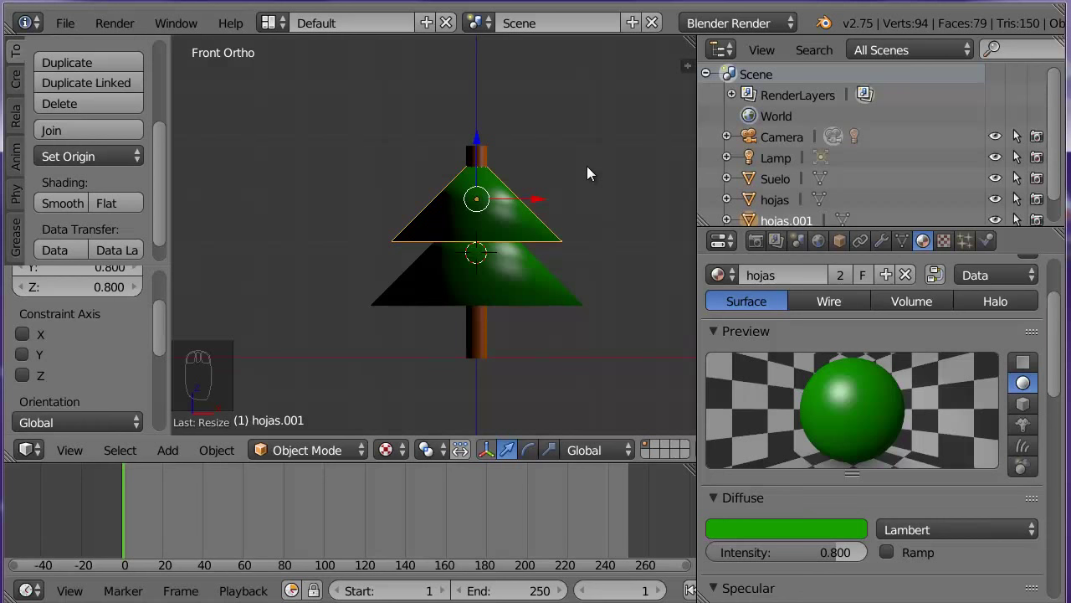
{"action": "key", "text": "shift+d"}
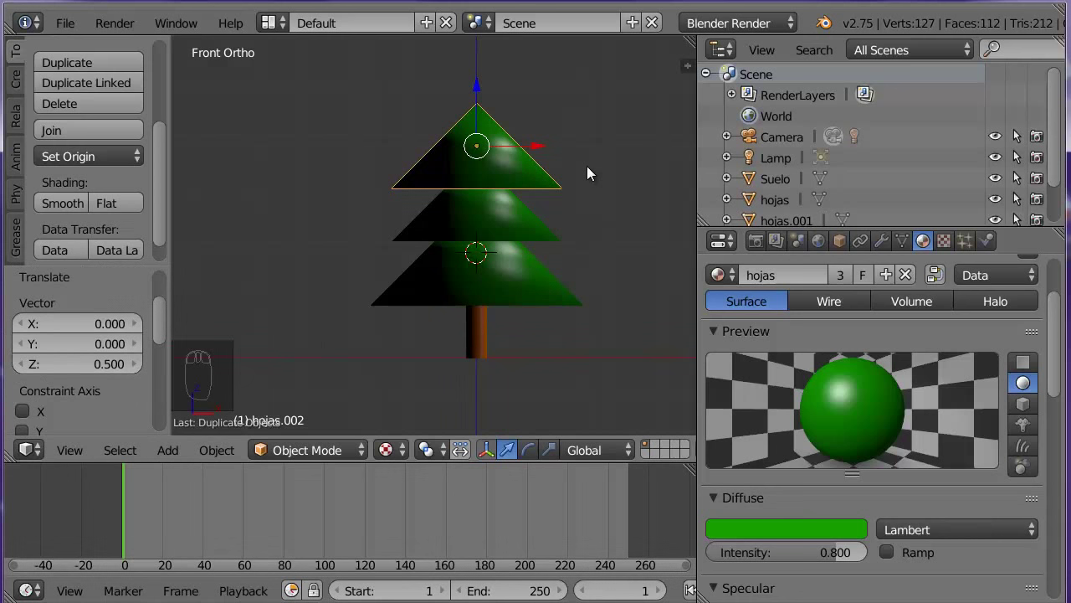
{"action": "key", "text": "s"}
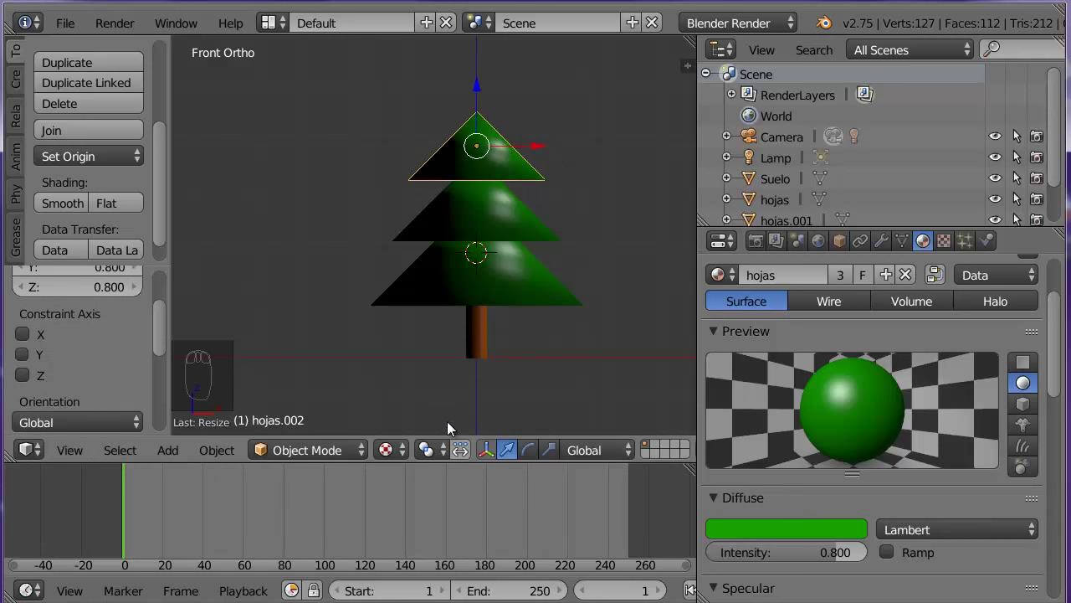
Zoom out in wireframe and box-select every part of the tree
{"action": "left_click_drag", "start_coordinate": [397, 449], "coordinate": [381, 264]}
{"action": "left_click_drag", "start_coordinate": [360, 292], "coordinate": [623, 245]}
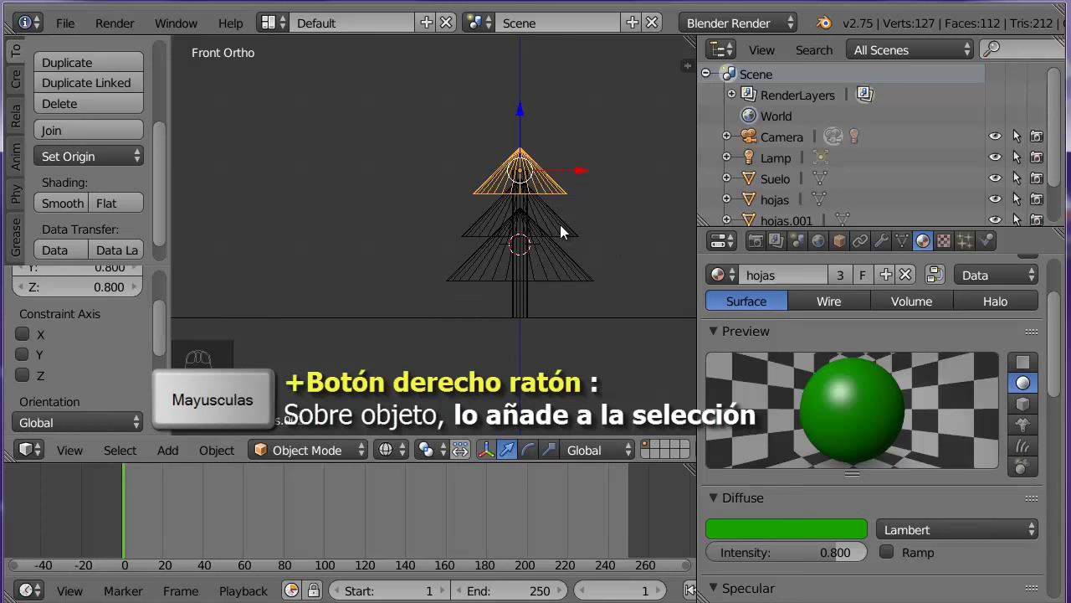
{"action": "left_click_drag", "start_coordinate": [567, 230], "coordinate": [652, 287]}
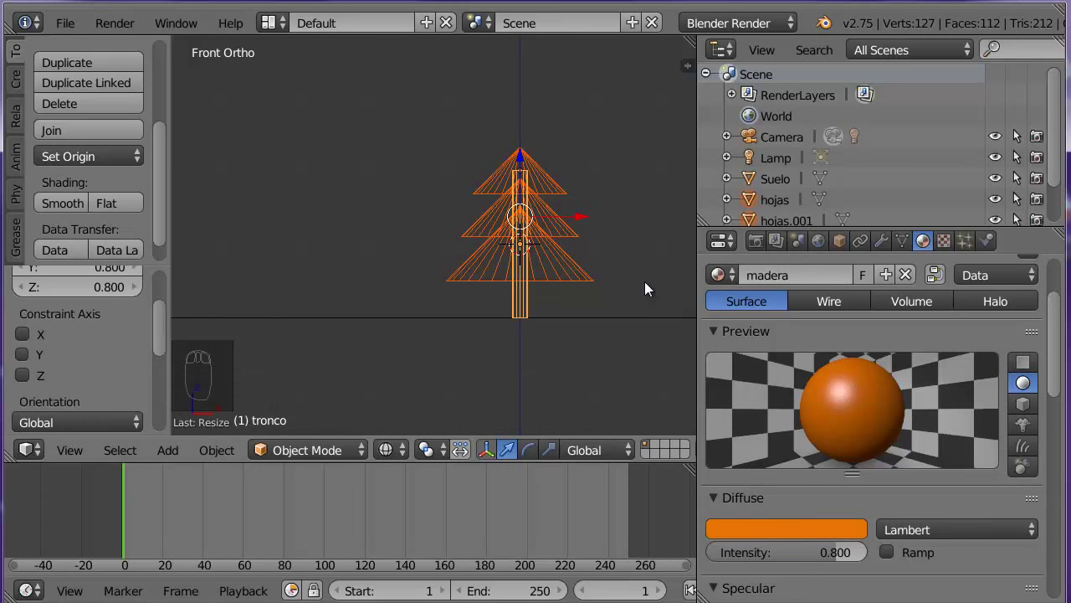
Duplicate the selected tree with Shift+D and drag the copy left along X beside the original
{"action": "key", "text": "shift+d"}
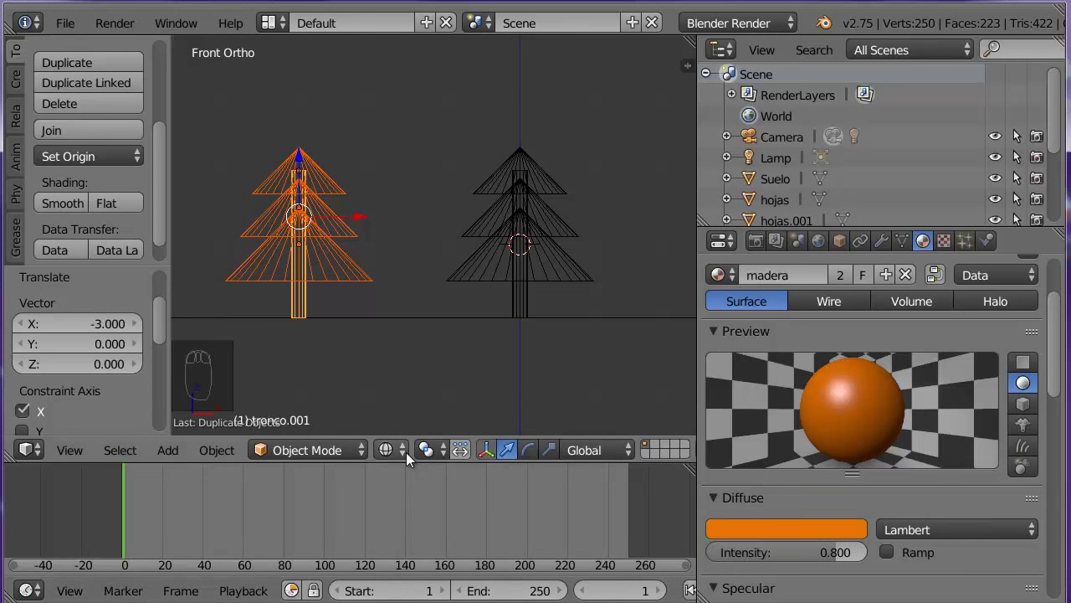
{"action": "left_click_drag", "start_coordinate": [413, 458], "coordinate": [534, 485]}
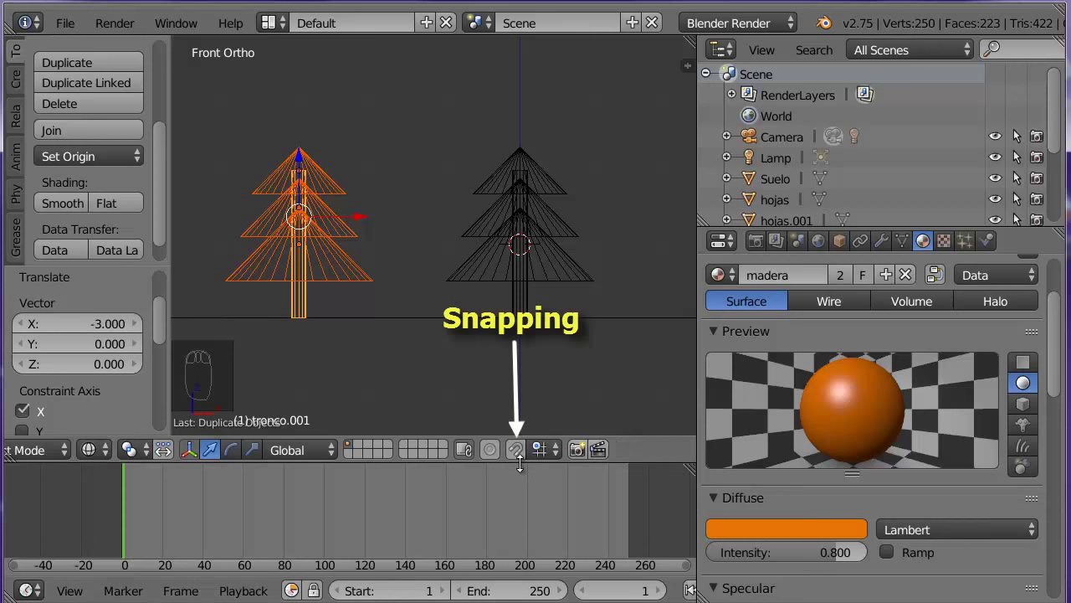
{"action": "left_click_drag", "start_coordinate": [525, 461], "coordinate": [609, 432]}
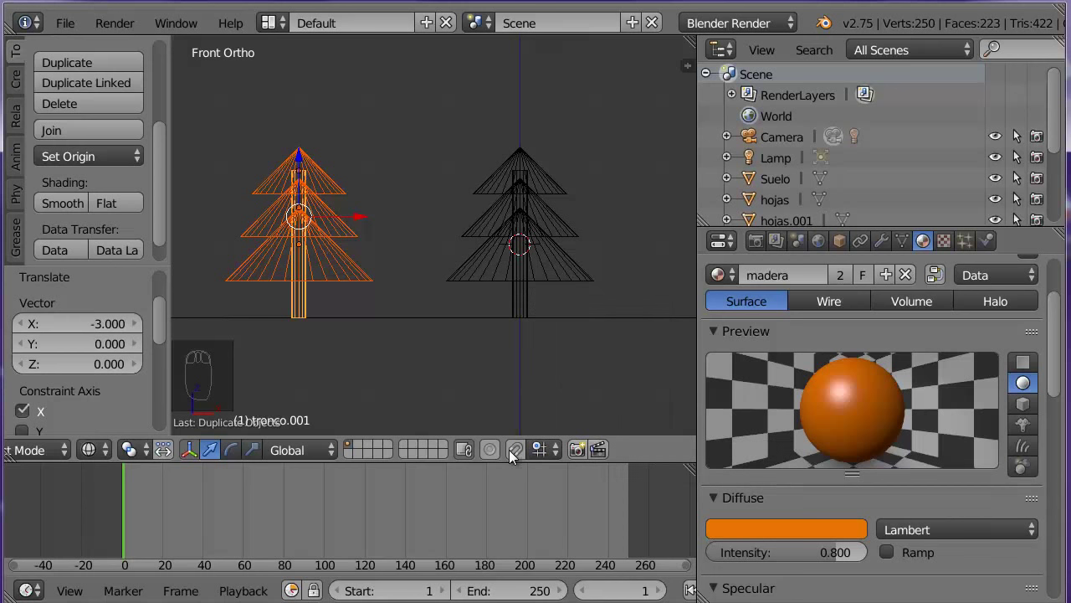
{"action": "middle_click", "coordinate": [516, 460]}
{"action": "scroll", "scroll_direction": "up", "scroll_amount": 3}
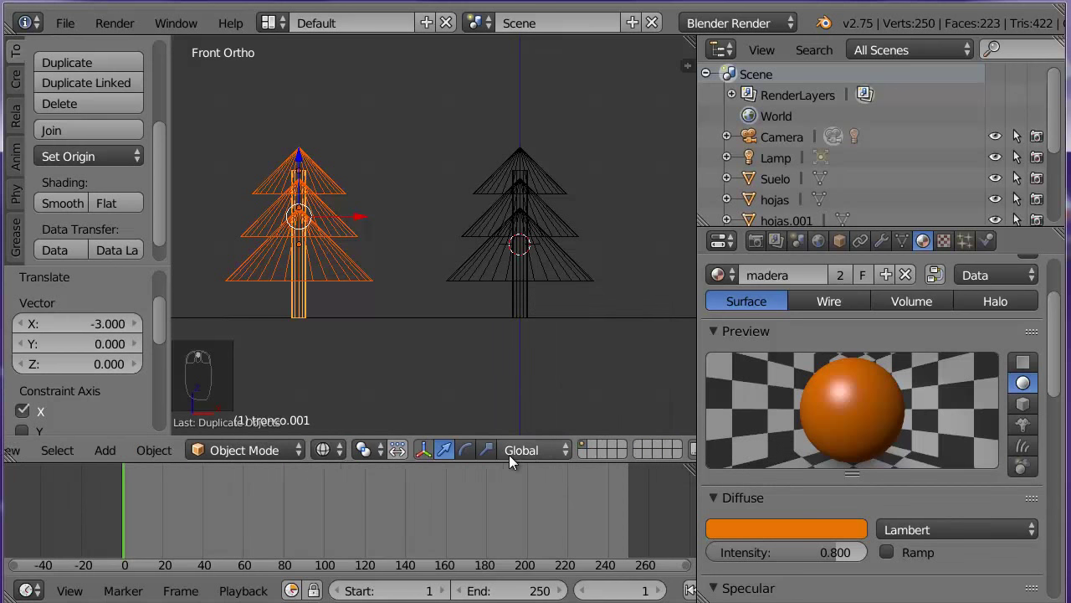
Orbit and zoom in on both trees and show them solid shaded
{"action": "left_click_drag", "start_coordinate": [442, 220], "coordinate": [401, 447]}
{"action": "left_click", "coordinate": [401, 447]}
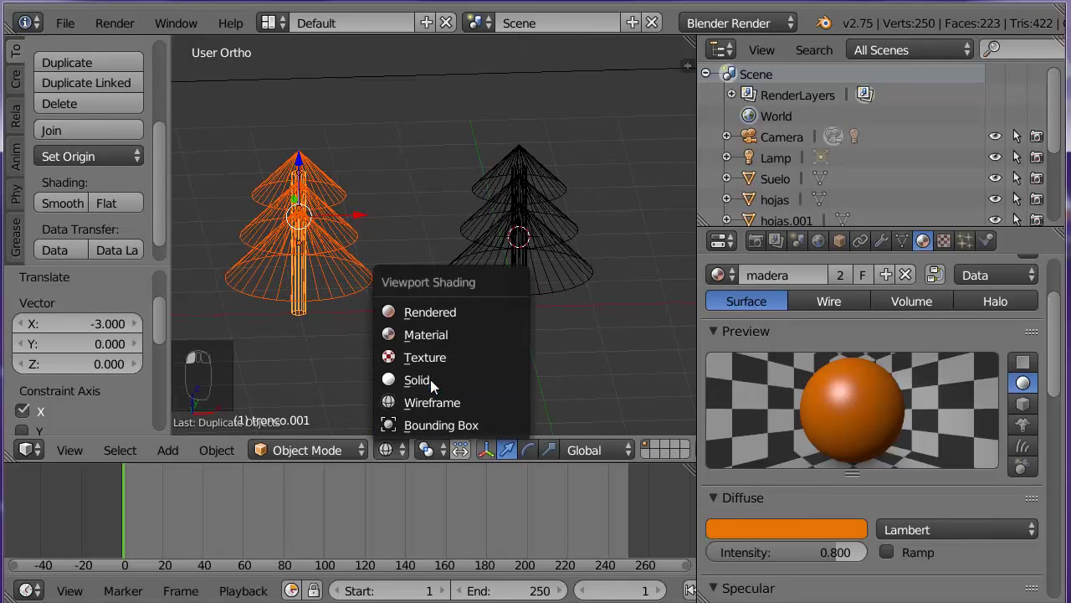
{"action": "middle_click", "coordinate": [436, 362]}
{"action": "scroll", "scroll_direction": "up", "scroll_amount": 3}
{"action": "scroll", "scroll_direction": "up", "scroll_amount": 3}
{"action": "scroll", "scroll_direction": "up", "scroll_amount": 3}
{"action": "key", "text": "p"}
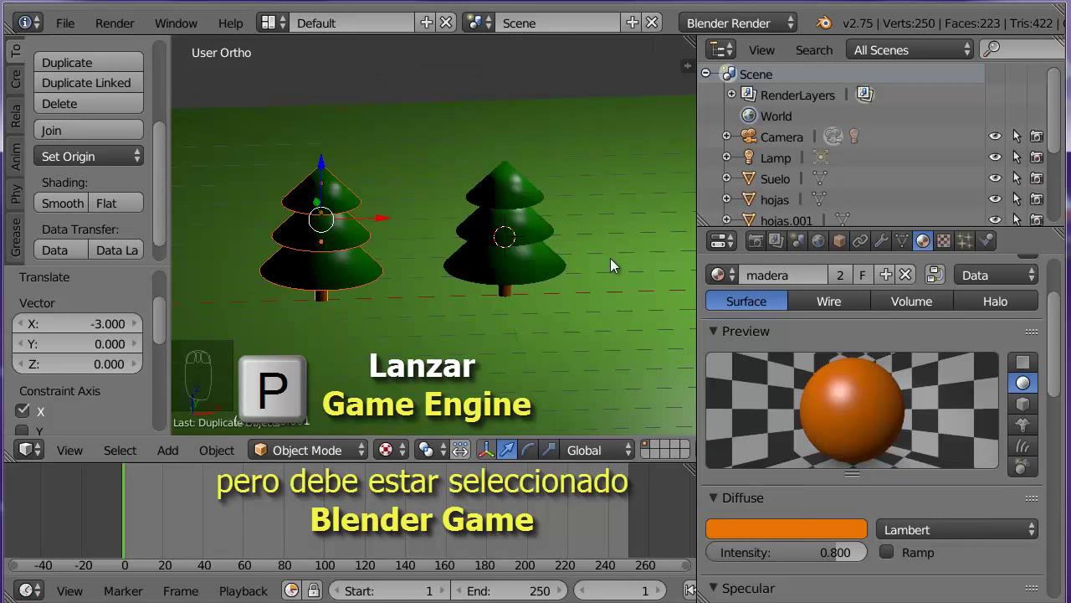
Switch the render engine to Blender Game and preview the scene without overlays
{"action": "left_click", "coordinate": [762, 33]}
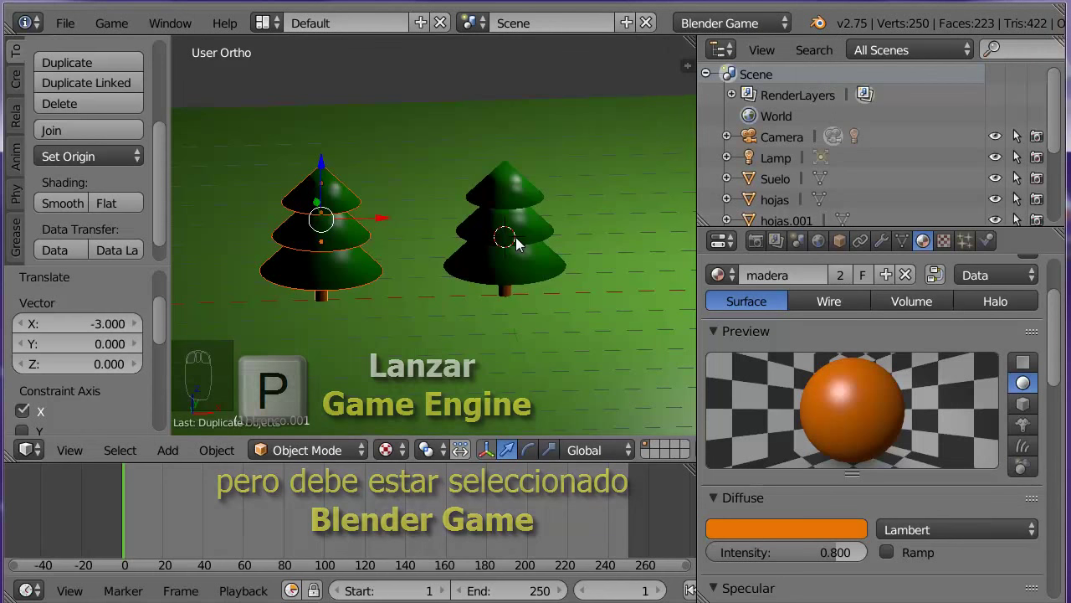
{"action": "key", "text": "p"}
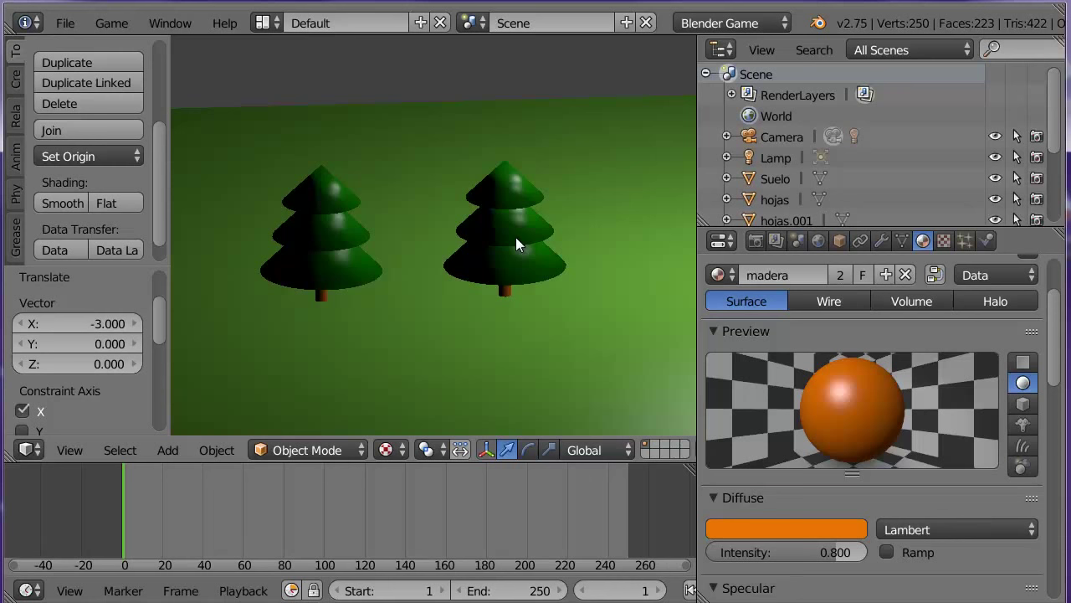
Return to editing, add a Gear mesh at a tree's base and look down on it
{"action": "key", "text": "Escape"}
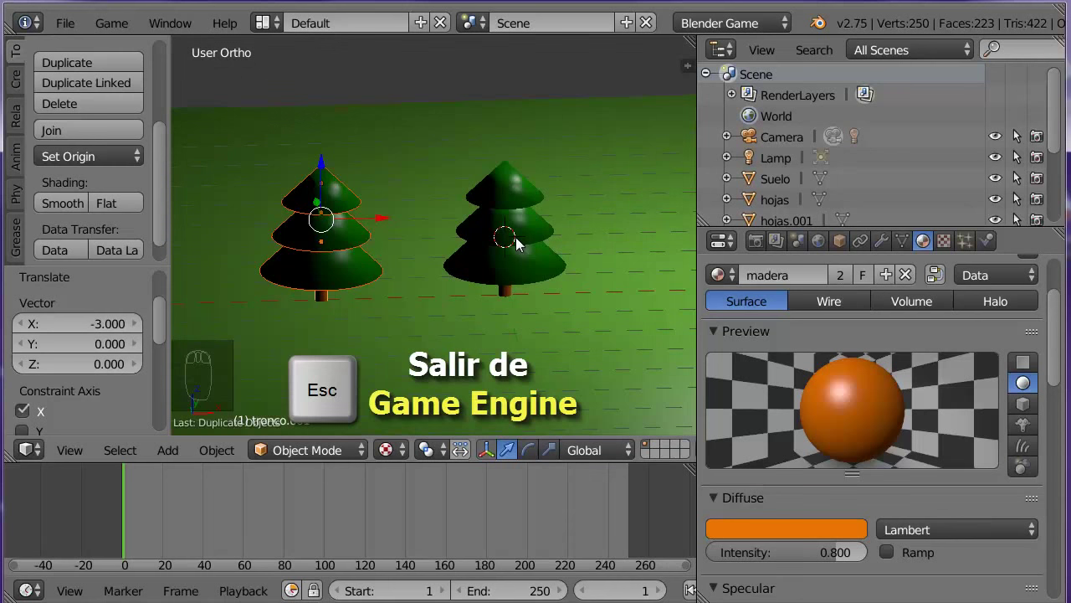
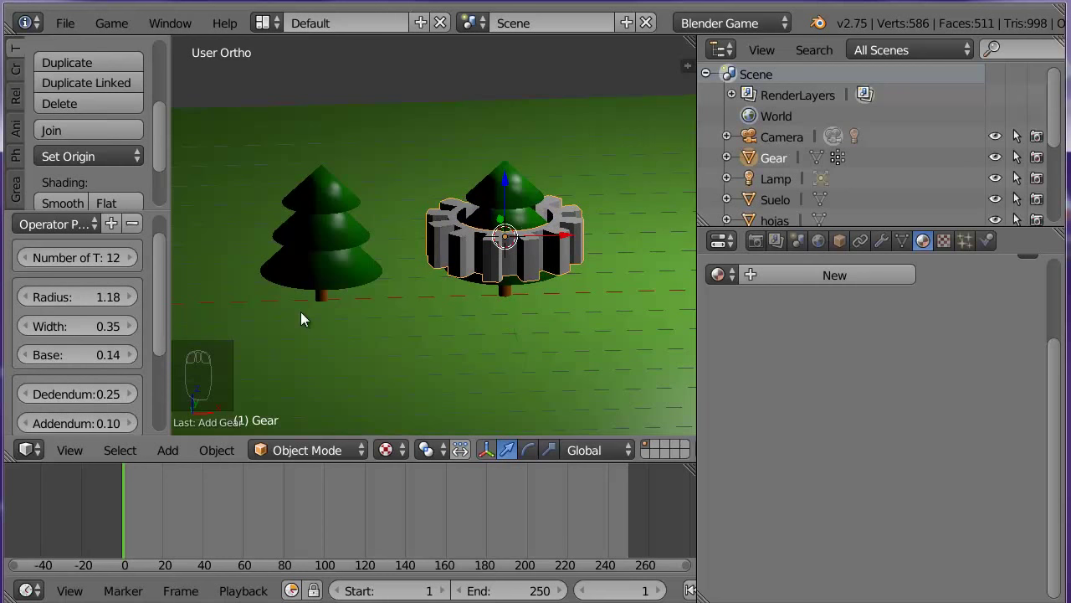
{"action": "left_click_drag", "start_coordinate": [369, 329], "coordinate": [353, 333]}
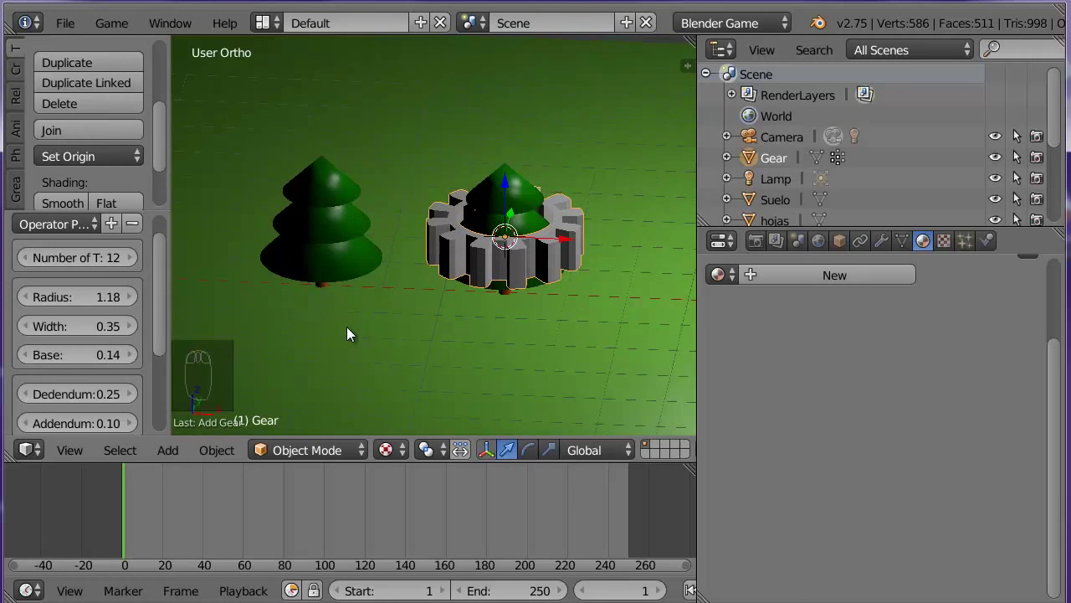